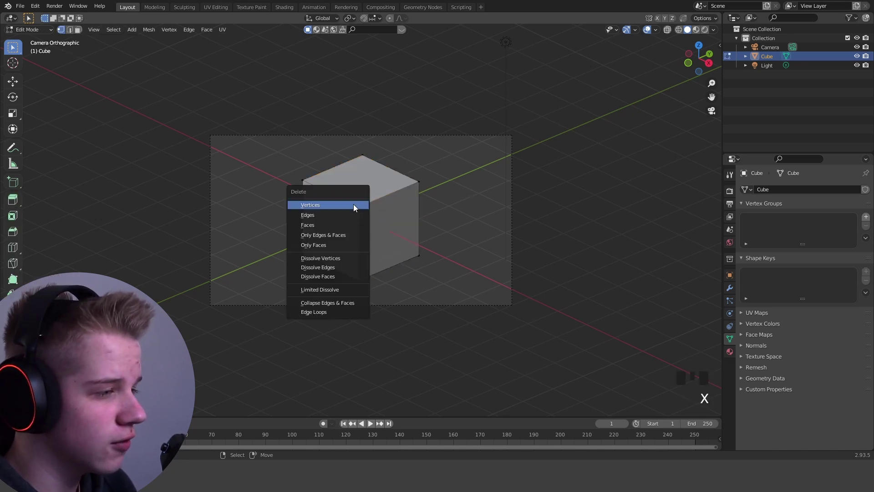
# Return the opened-corner cube to Object Mode and switch viewport shading to a rendered preview
pyautogui.scroll(3)
pyautogui.press('Tab')
pyautogui.scroll(-3)
pyautogui.scroll(3)
pyautogui.scroll(3)
pyautogui.press('z')
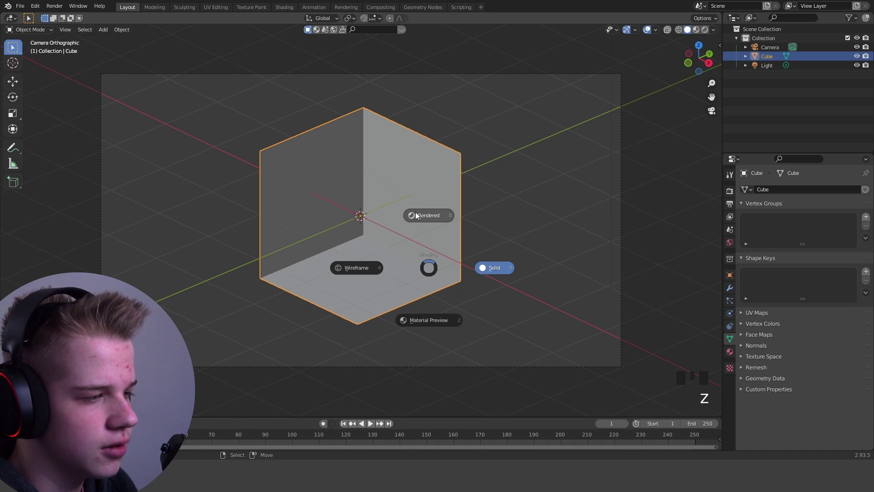
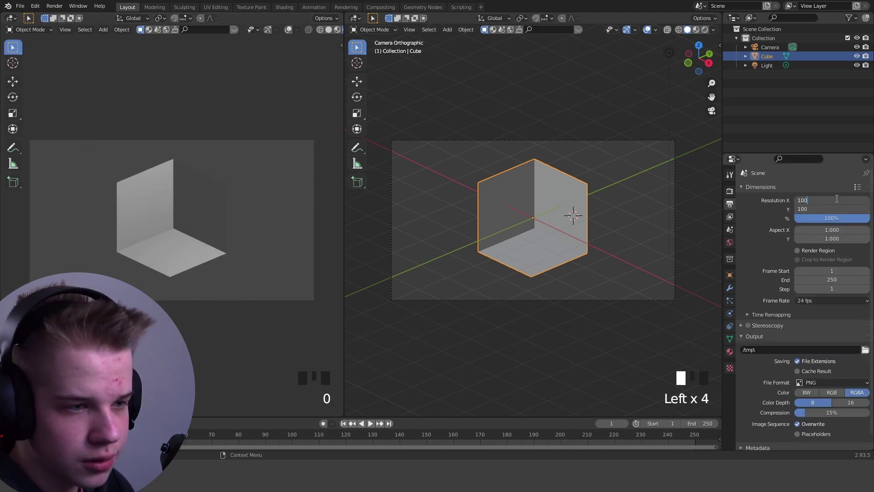
# Set resolution to 1000 x 1000 px and light the world with kloppenheim_06_2k.png environment texture
pyautogui.rightClick(677, 225)
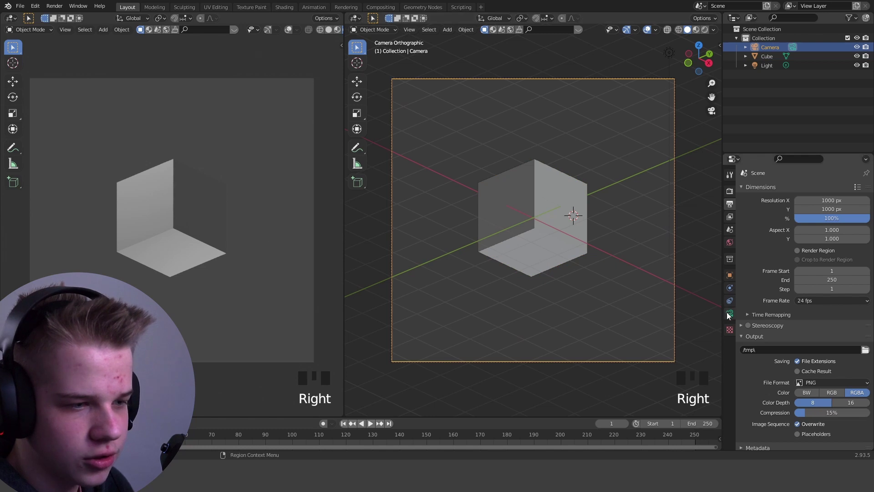
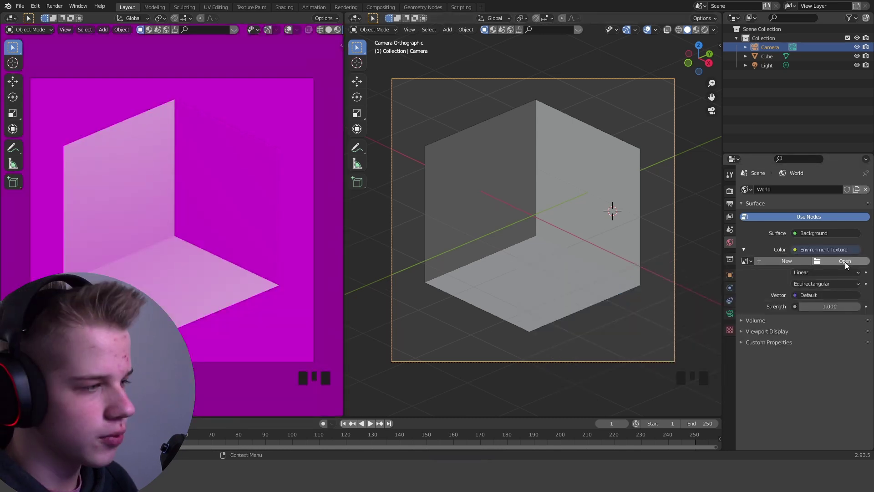
pyautogui.moveTo(848, 264); pyautogui.dragTo(732, 193)
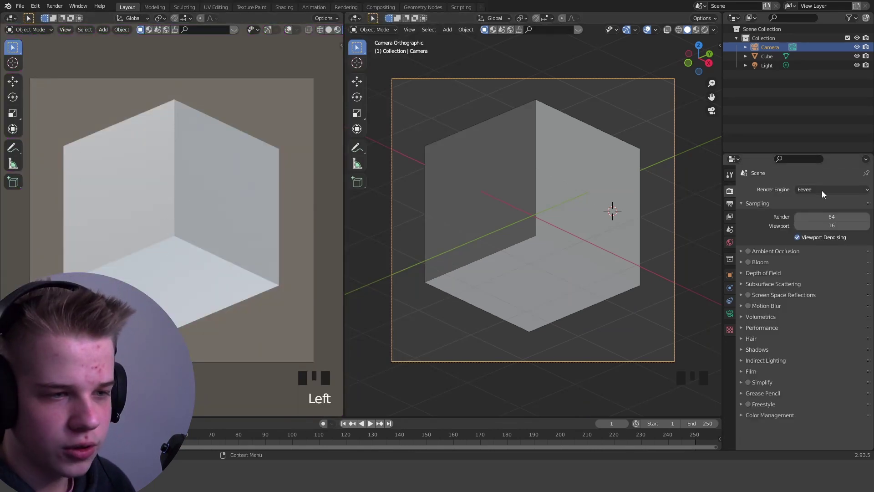
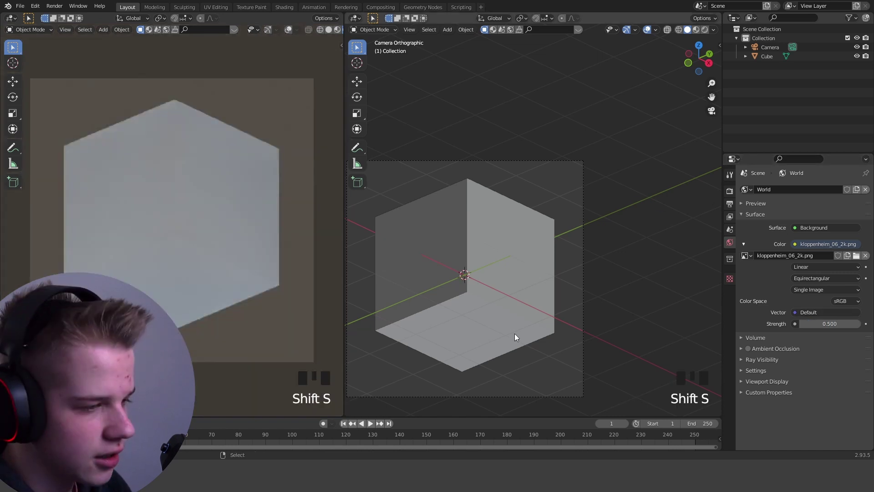
# Add a Sun light and angle it down over the room
pyautogui.press('shift+a')
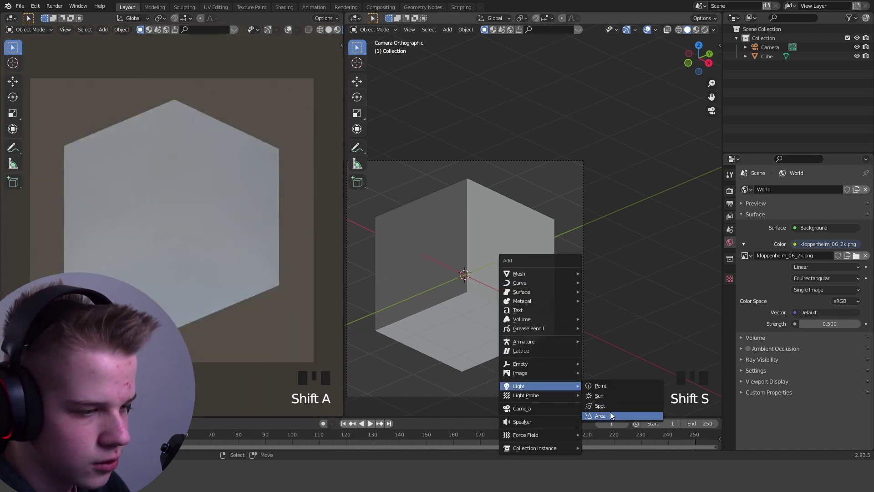
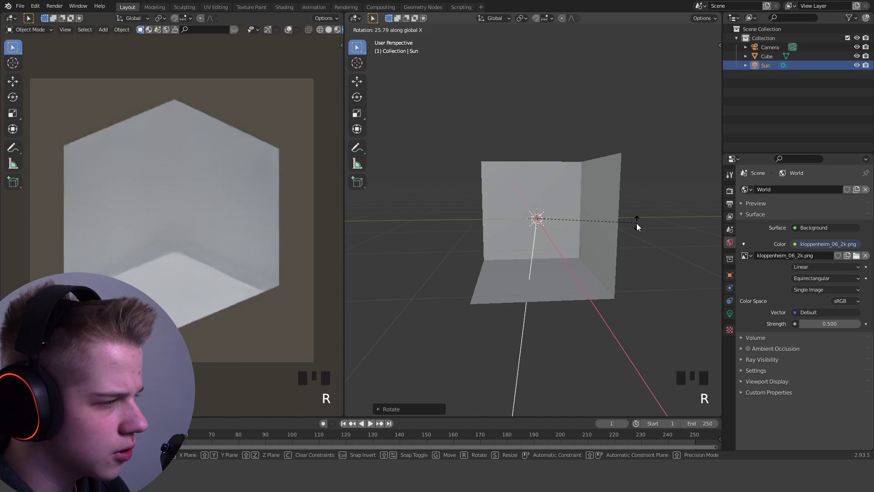
pyautogui.press('alt+a')
pyautogui.click(733, 314)
pyautogui.moveTo(746, 290); pyautogui.dragTo(593, 268)
pyautogui.press('alt+a')
# Give the room a Solidify modifier with -0.14 m thickness and Even Thickness enabled
pyautogui.moveTo(593, 261); pyautogui.dragTo(594, 211)
pyautogui.moveTo(594, 211); pyautogui.dragTo(726, 283)
pyautogui.moveTo(726, 283); pyautogui.dragTo(730, 295)
pyautogui.click(730, 287)
pyautogui.moveTo(781, 186); pyautogui.dragTo(766, 191)
pyautogui.moveTo(766, 191); pyautogui.dragTo(594, 267)
pyautogui.moveTo(595, 266); pyautogui.dragTo(807, 255)
pyautogui.click(807, 255)
# Orbit around the thickened room and enter Edit Mode to separate the floor faces
pyautogui.middleClick(605, 277)
pyautogui.press('alt+a')
pyautogui.scroll(-3)
pyautogui.moveTo(608, 274); pyautogui.dragTo(567, 178)
pyautogui.scroll(3)
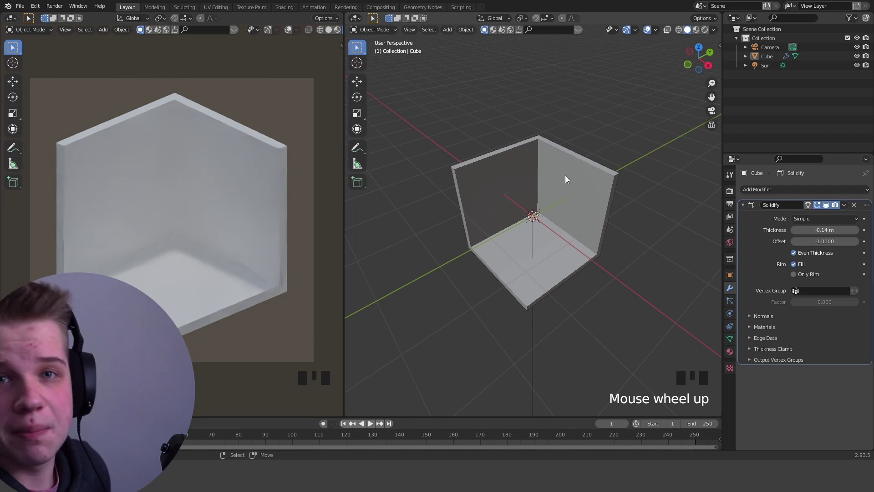
pyautogui.scroll(3)
pyautogui.scroll(-3)
pyautogui.middleClick(581, 206)
pyautogui.scroll(3)
pyautogui.moveTo(585, 224); pyautogui.dragTo(588, 260)
pyautogui.moveTo(587, 261); pyautogui.dragTo(583, 251)
pyautogui.press('Tab')
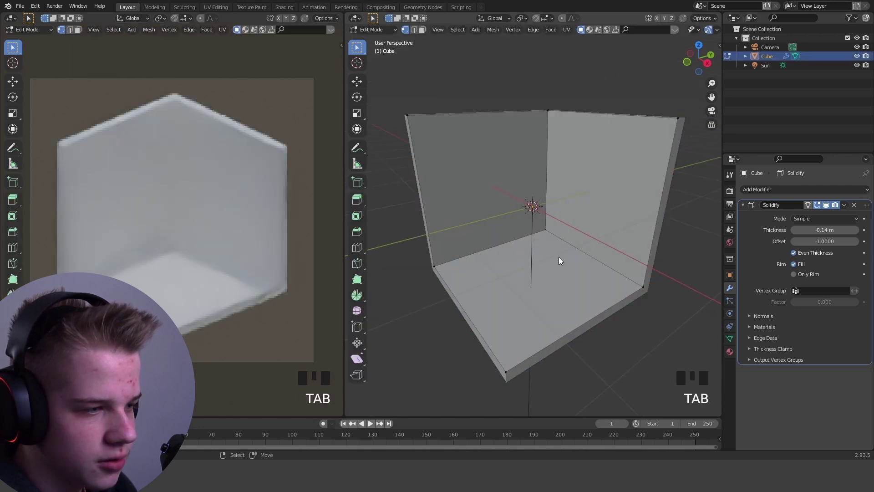
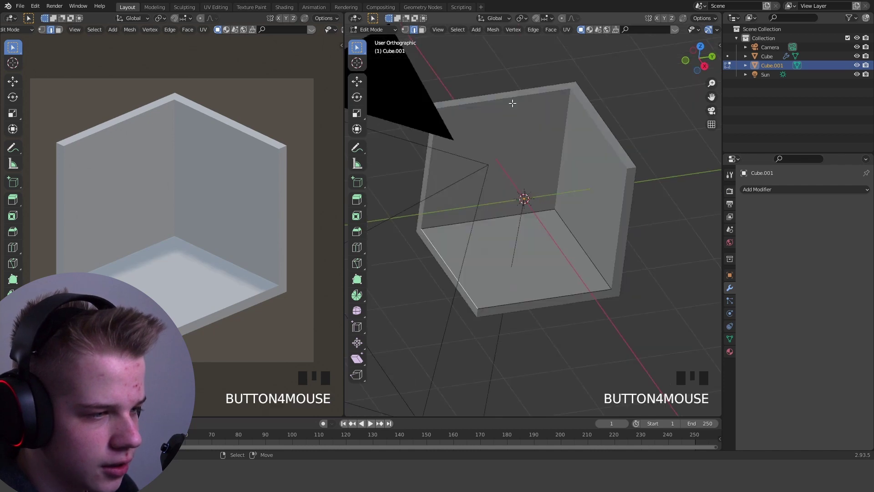
# Size and position a rectangle outline on the floor in top view for the bed footprint
pyautogui.press('g')
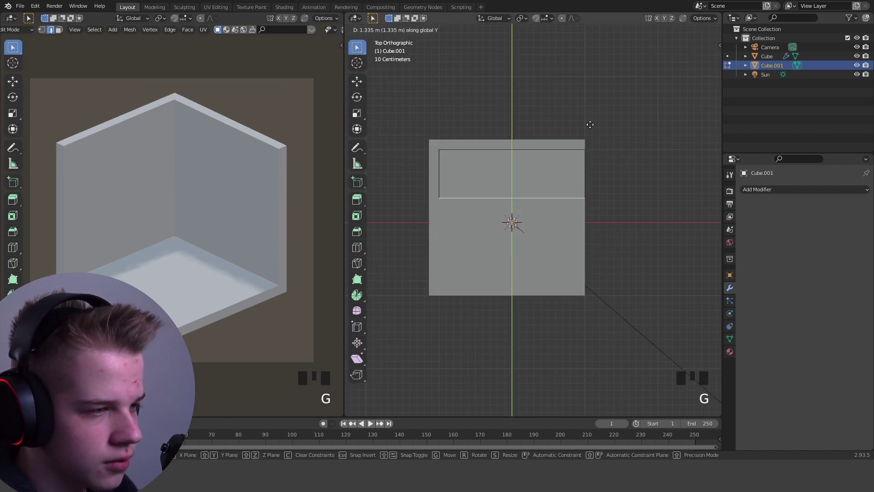
pyautogui.press('2')
pyautogui.moveTo(583, 160); pyautogui.dragTo(606, 171)
pyautogui.press('g')
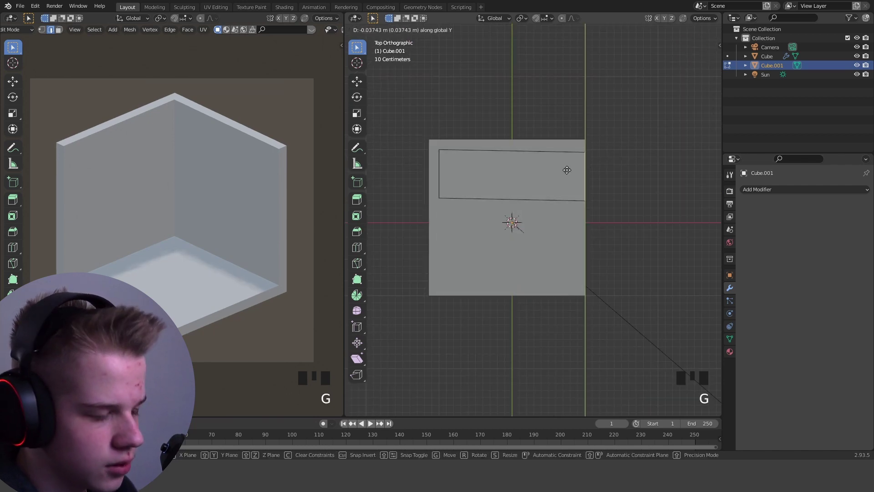
pyautogui.moveTo(545, 183); pyautogui.dragTo(620, 212)
pyautogui.press('g')
pyautogui.press('Tab')
pyautogui.moveTo(617, 199); pyautogui.dragTo(598, 158)
pyautogui.press('Tab')
# Extrude the rectangle upward along Z to start the bed base block
pyautogui.scroll(3)
pyautogui.press('e')
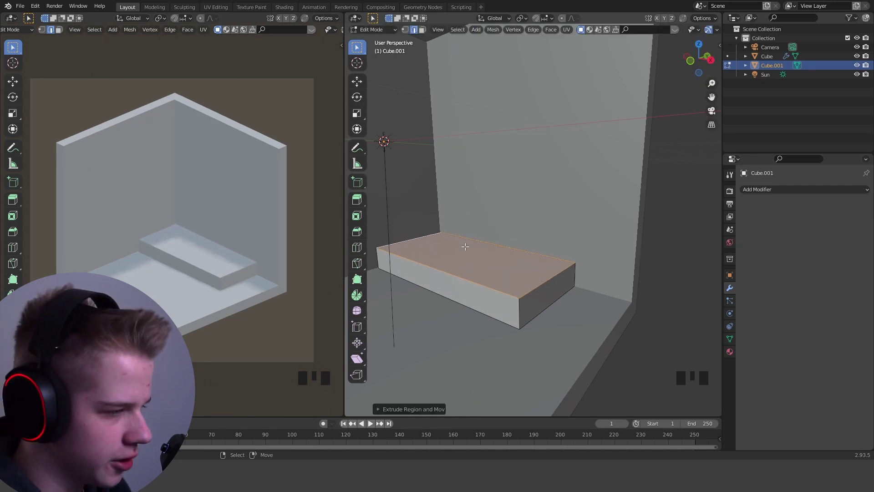
pyautogui.scroll(3)
pyautogui.moveTo(554, 300); pyautogui.dragTo(532, 236)
pyautogui.press('a')
pyautogui.press('g')
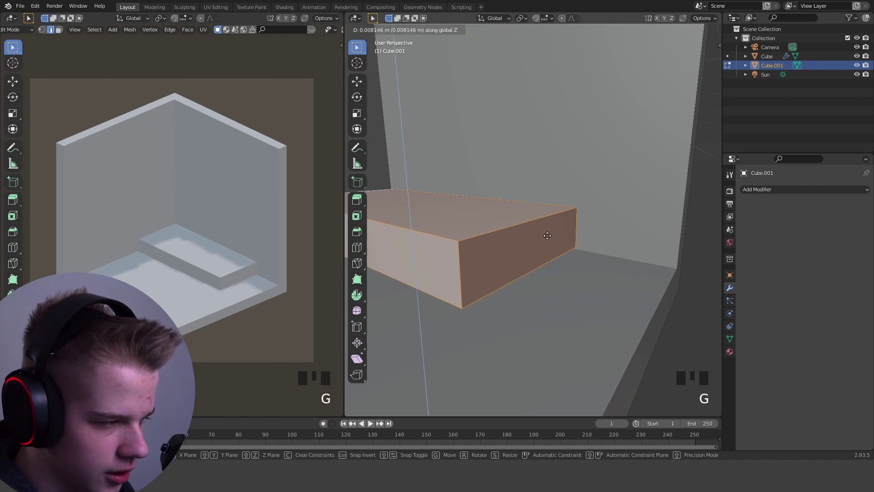
pyautogui.press('Tab')
# Raise the block's top to its final low height and return to Object Mode
pyautogui.scroll(-3)
pyautogui.moveTo(545, 246); pyautogui.dragTo(527, 241)
pyautogui.press('alt+a')
pyautogui.moveTo(529, 250); pyautogui.dragTo(567, 287)
pyautogui.moveTo(566, 287); pyautogui.dragTo(578, 287)
pyautogui.scroll(-3)
pyautogui.moveTo(574, 288); pyautogui.dragTo(552, 281)
# Make the bed base's material single-user and set its base color to black
pyautogui.scroll(3)
pyautogui.click(736, 349)
pyautogui.moveTo(820, 219); pyautogui.dragTo(830, 298)
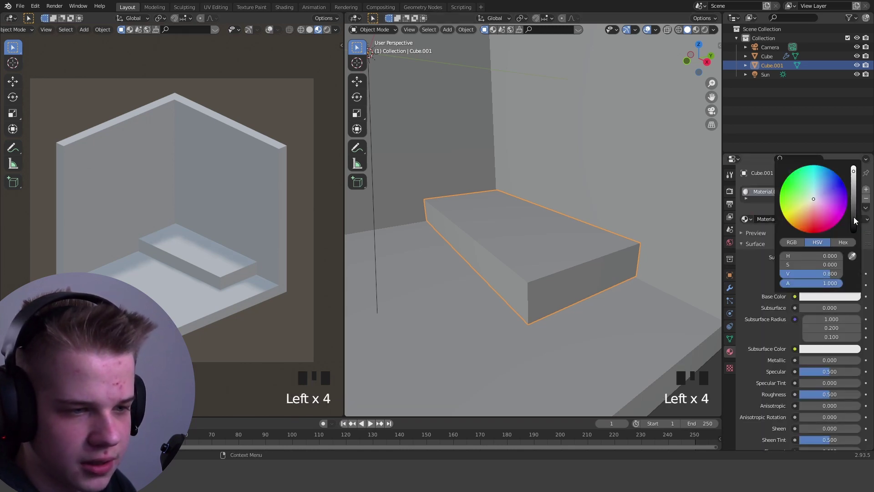
pyautogui.press('alt+a')
# Duplicate the base block with Shift+D to start the white mattress on top
pyautogui.rightClick(568, 269)
pyautogui.scroll(-3)
pyautogui.scroll(3)
pyautogui.scroll(-3)
pyautogui.scroll(3)
pyautogui.moveTo(588, 281); pyautogui.dragTo(631, 297)
pyautogui.press('Tab')
pyautogui.press('shift+d')
pyautogui.press('ctrl+z')
pyautogui.press('Tab')
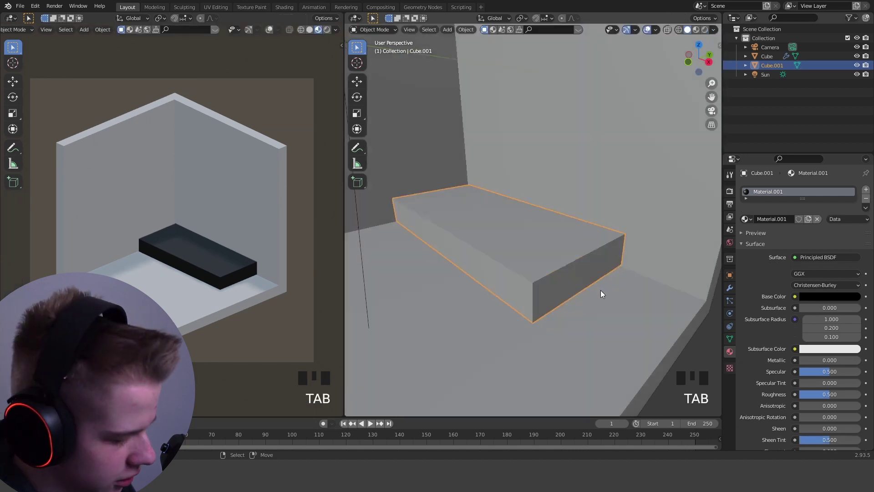
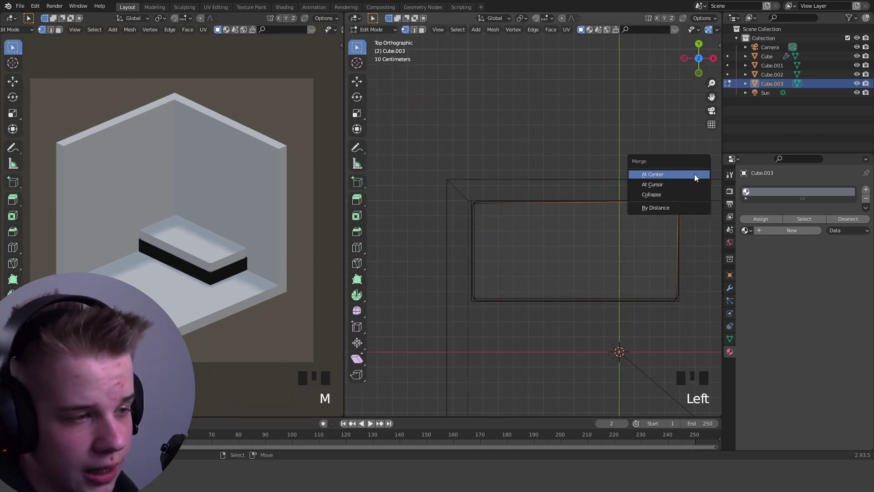
# Merge vertices at center and move the duplicated block into a pillow at one end of the mattress
pyautogui.press('m')
pyautogui.press('alt+a')
pyautogui.press('z')
pyautogui.scroll(-3)
pyautogui.moveTo(695, 257); pyautogui.dragTo(660, 182)
pyautogui.press('2')
pyautogui.rightClick(629, 230)
pyautogui.press('z')
pyautogui.press('g')
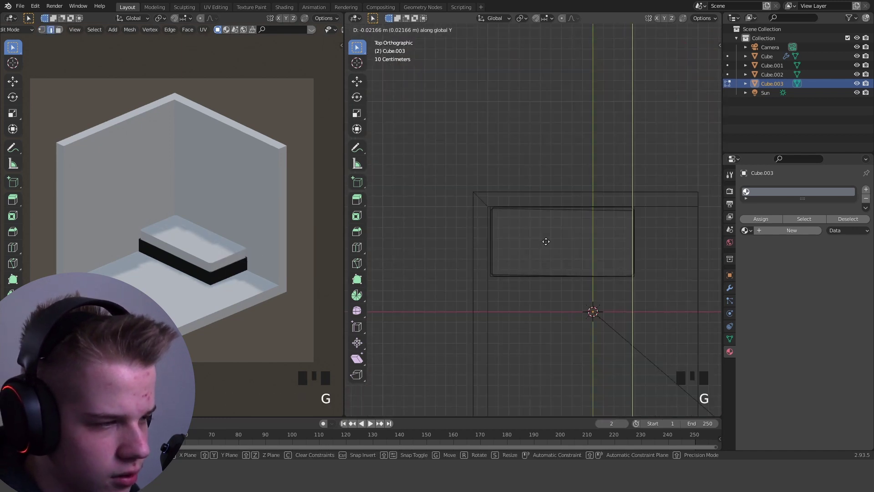
# Scale the pillow down and extrude a thin flat board beside the bed
pyautogui.scroll(3)
pyautogui.press('z')
pyautogui.scroll(-3)
pyautogui.moveTo(601, 240); pyautogui.dragTo(611, 217)
pyautogui.press('a')
pyautogui.scroll(3)
pyautogui.press('s')
pyautogui.middleClick(600, 269)
pyautogui.press('e')
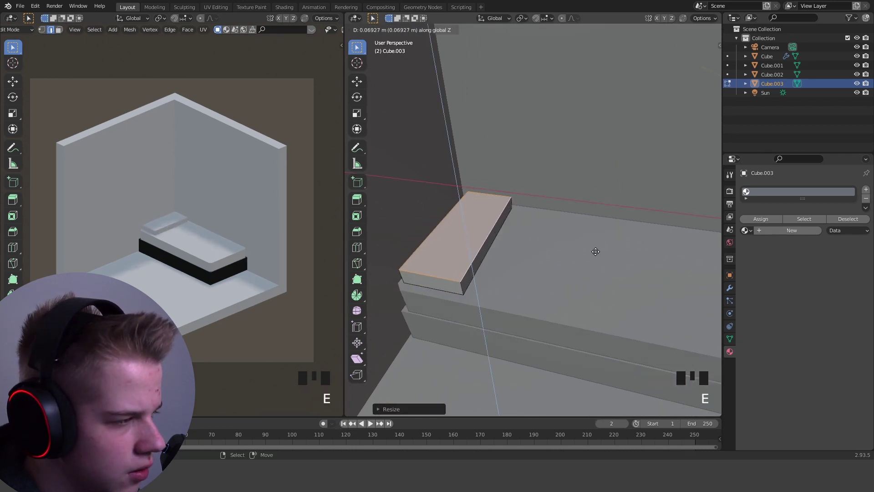
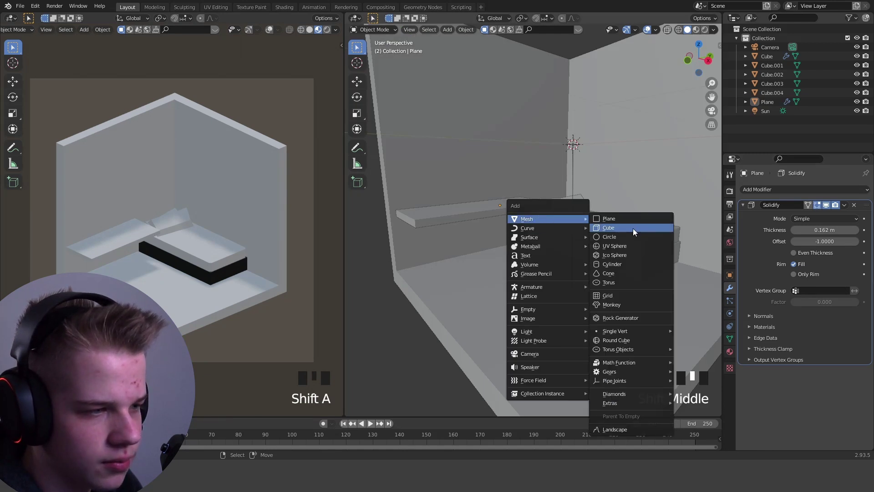
# Scale the added cube along Z into a thin leg and move it under the board
pyautogui.scroll(-3)
pyautogui.press('s')
pyautogui.press('z')
pyautogui.scroll(3)
pyautogui.press('s')
pyautogui.press('g')
pyautogui.moveTo(545, 21); pyautogui.dragTo(462, 179)
pyautogui.press('g')
pyautogui.scroll(-3)
pyautogui.moveTo(544, 225); pyautogui.dragTo(632, 162)
pyautogui.press('z')
# Fine-tune the leg's position at the bed's edge from several view angles
pyautogui.middleClick(586, 163)
pyautogui.press('g')
pyautogui.scroll(3)
pyautogui.press('g')
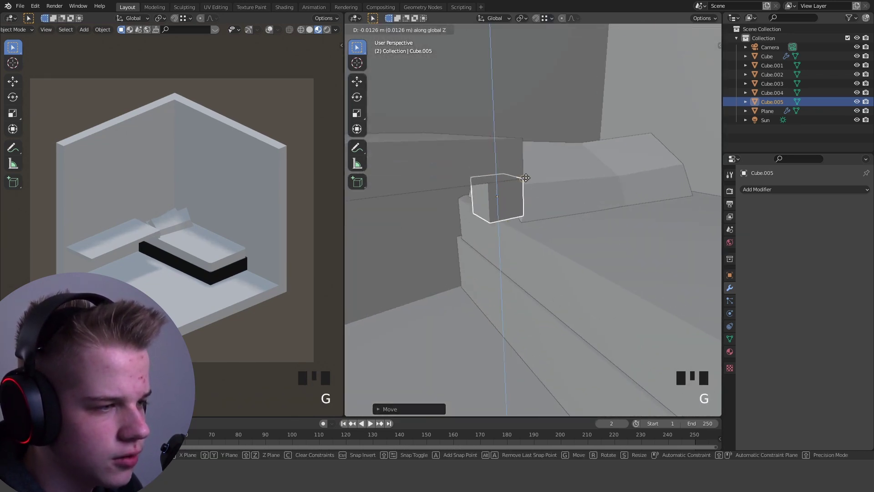
pyautogui.scroll(-3)
pyautogui.scroll(3)
pyautogui.scroll(-3)
pyautogui.middleClick(611, 243)
pyautogui.scroll(3)
pyautogui.scroll(-3)
pyautogui.middleClick(572, 217)
# Duplicate the leg with Alt+D and move the copy along Z into place under the desk board
pyautogui.press('alt+d')
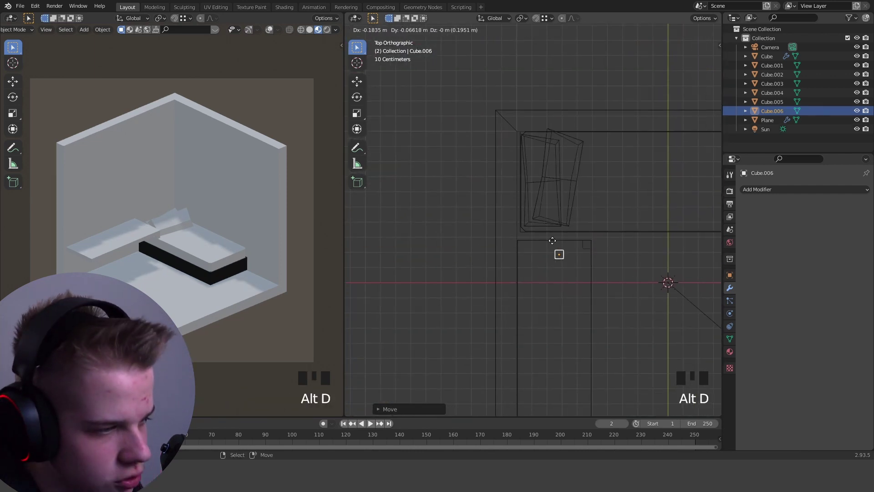
pyautogui.scroll(3)
pyautogui.press('g')
pyautogui.moveTo(581, 274); pyautogui.dragTo(596, 199)
pyautogui.press('z')
pyautogui.moveTo(555, 196); pyautogui.dragTo(507, 197)
pyautogui.press('z')
pyautogui.press('g')
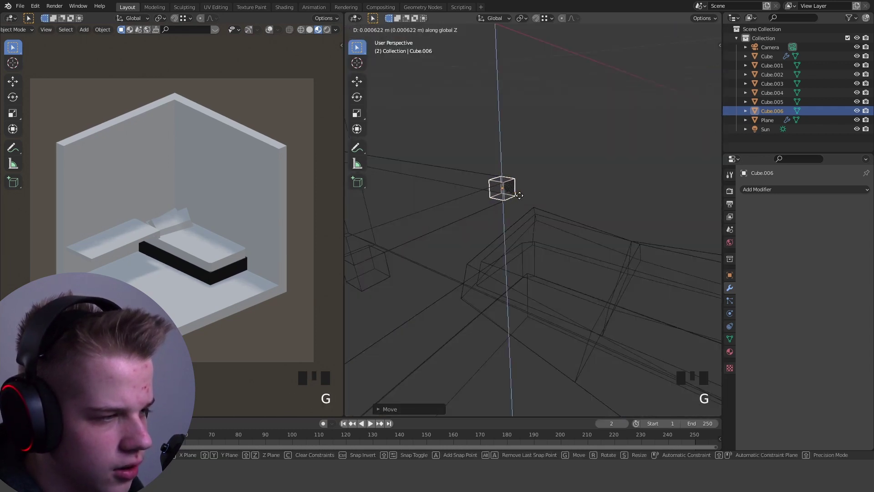
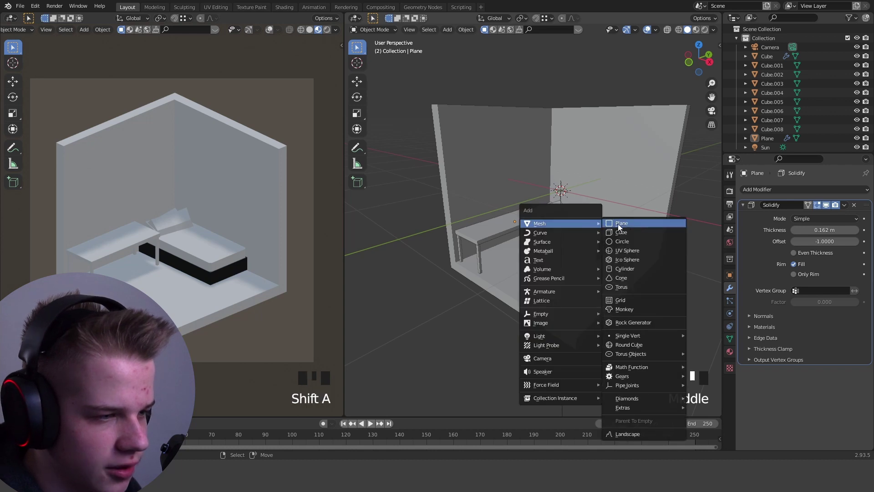
# Scale the first monitor cube into a thin panel and lift it above the desk
pyautogui.press('s')
pyautogui.scroll(3)
pyautogui.press('g')
pyautogui.press('s')
pyautogui.press('s')
pyautogui.press('s')
pyautogui.moveTo(521, 208); pyautogui.dragTo(617, 144)
pyautogui.press('z')
pyautogui.moveTo(593, 180); pyautogui.dragTo(582, 206)
pyautogui.press('z')
# Rotate and shift the first panel so it sits angled against the wall
pyautogui.press('s')
pyautogui.press('r')
pyautogui.press('g')
pyautogui.press('r')
pyautogui.press('s')
pyautogui.press('g')
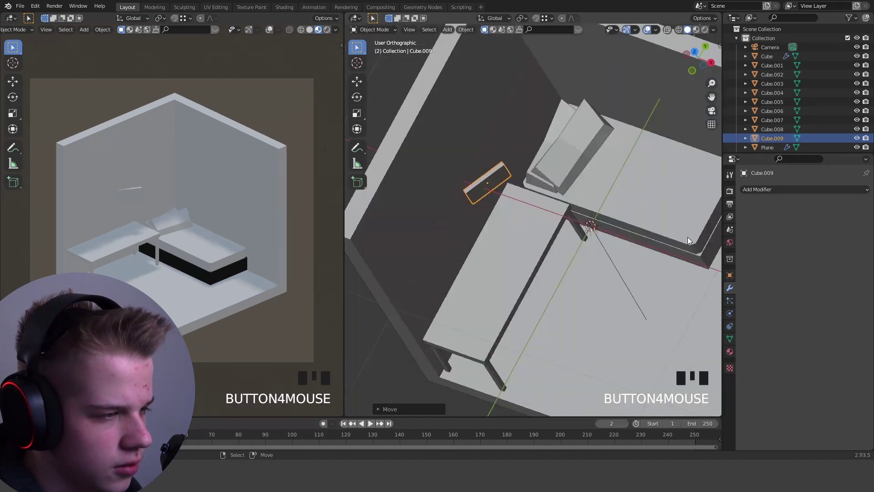
# Duplicate the angled panel with Shift+D and set the copy upright beside it as a second monitor
pyautogui.press('shift+d')
pyautogui.press('r')
pyautogui.press('g')
pyautogui.press('r')
pyautogui.press('g')
pyautogui.press('alt+a')
pyautogui.moveTo(534, 231); pyautogui.dragTo(535, 220)
pyautogui.moveTo(535, 220); pyautogui.dragTo(603, 172)
# Check the two monitor panels from the Top and Right orthographic views
pyautogui.press('g')
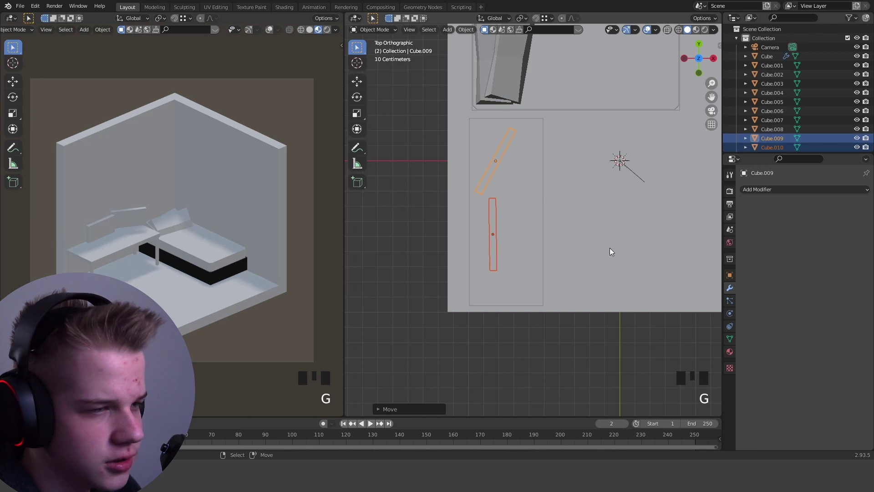
pyautogui.moveTo(620, 257); pyautogui.dragTo(580, 222)
pyautogui.press('alt+a')
pyautogui.press('z')
pyautogui.scroll(-3)
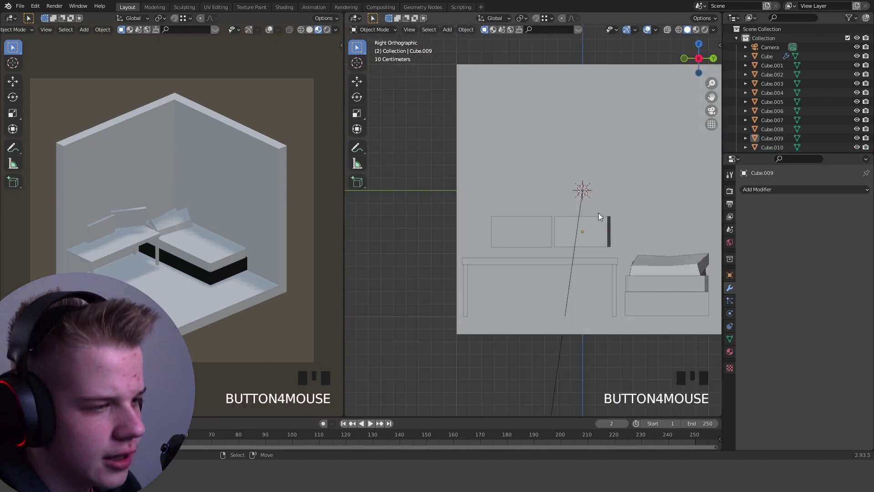
pyautogui.scroll(-3)
pyautogui.scroll(3)
pyautogui.moveTo(632, 221); pyautogui.dragTo(568, 209)
pyautogui.scroll(3)
pyautogui.moveTo(527, 206); pyautogui.dragTo(537, 218)
pyautogui.scroll(-3)
# Add a Mesh Circle to the scene near the monitors
pyautogui.middleClick(552, 217)
pyautogui.moveTo(568, 210); pyautogui.dragTo(643, 202)
pyautogui.press('shift+a')
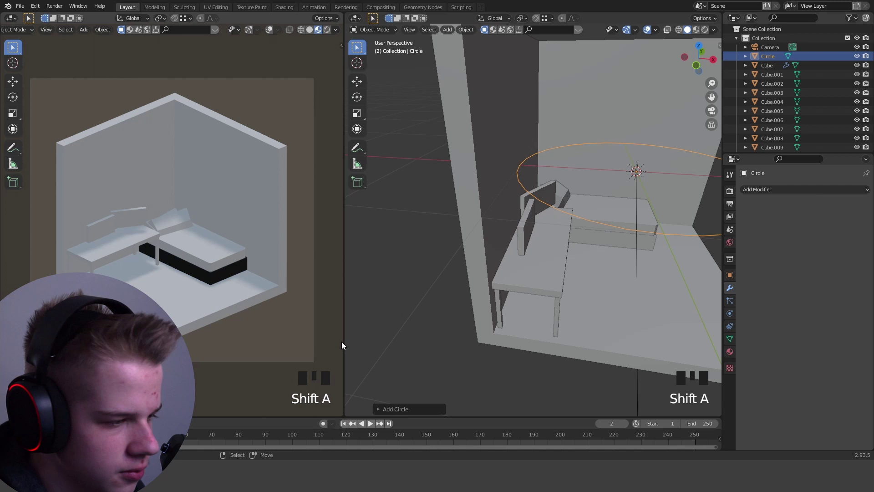
pyautogui.moveTo(380, 407); pyautogui.dragTo(566, 75)
pyautogui.moveTo(605, 101); pyautogui.dragTo(617, 152)
pyautogui.scroll(-3)
# Shrink the circle and lower it along Z down to the desk behind the panels
pyautogui.press('s')
pyautogui.scroll(3)
pyautogui.press('s')
pyautogui.press('g')
pyautogui.press('z')
pyautogui.press('z')
pyautogui.press('s')
pyautogui.press('g')
pyautogui.moveTo(564, 273); pyautogui.dragTo(463, 252)
pyautogui.press('g')
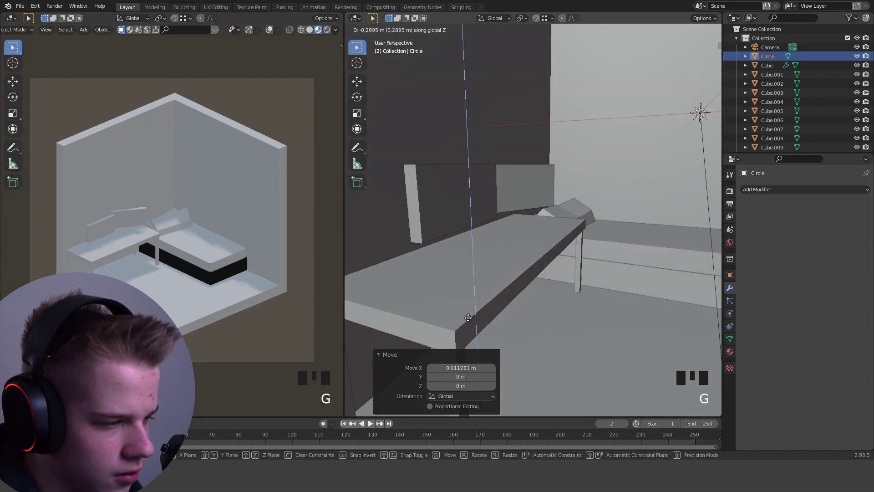
# In Edit Mode extrude the circle along Z and thin it into an upright pole
pyautogui.press('Tab')
pyautogui.press('a')
pyautogui.press('e')
pyautogui.press('z')
pyautogui.press('a')
pyautogui.press('s')
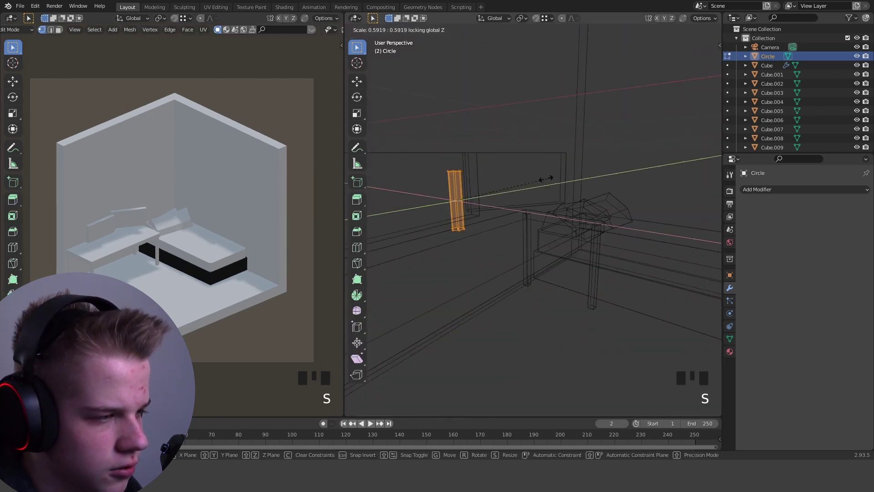
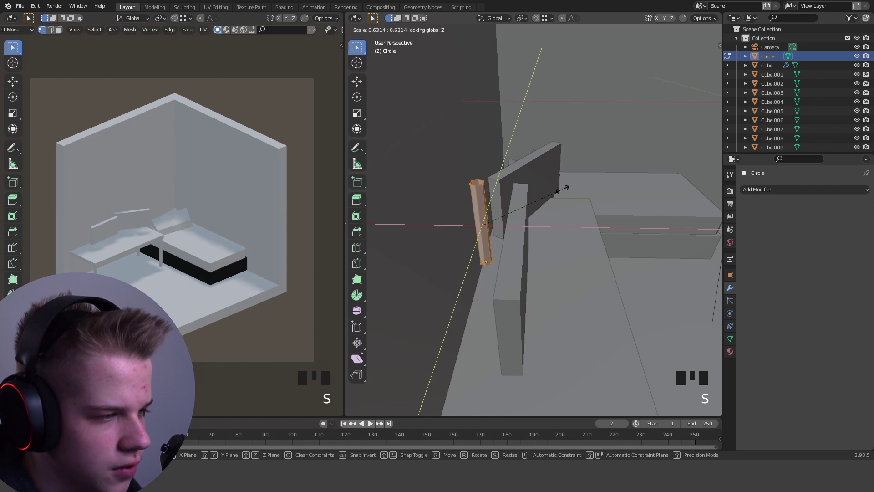
pyautogui.press('Tab')
pyautogui.scroll(-3)
pyautogui.moveTo(610, 196); pyautogui.dragTo(528, 129)
pyautogui.press('Tab')
# Frame the pole and look straight down at the desk to check its position
pyautogui.click(562, 106)
pyautogui.press('f')
pyautogui.middleClick(569, 126)
pyautogui.press('Tab')
pyautogui.press('alt+a')
pyautogui.scroll(-3)
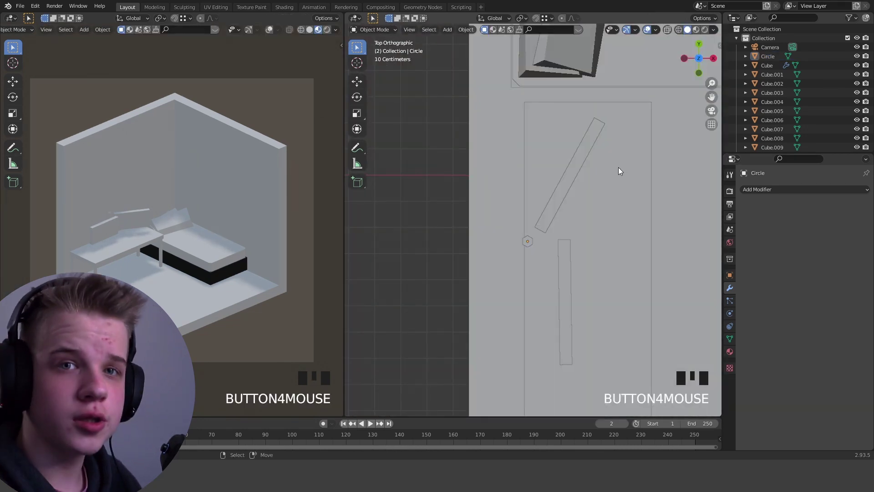
pyautogui.scroll(3)
pyautogui.scroll(-3)
pyautogui.moveTo(602, 215); pyautogui.dragTo(631, 218)
# Add a cube in Top view and squash it into a small narrow rectangle
pyautogui.press('shift+a')
pyautogui.scroll(-3)
pyautogui.press('z')
pyautogui.press('s')
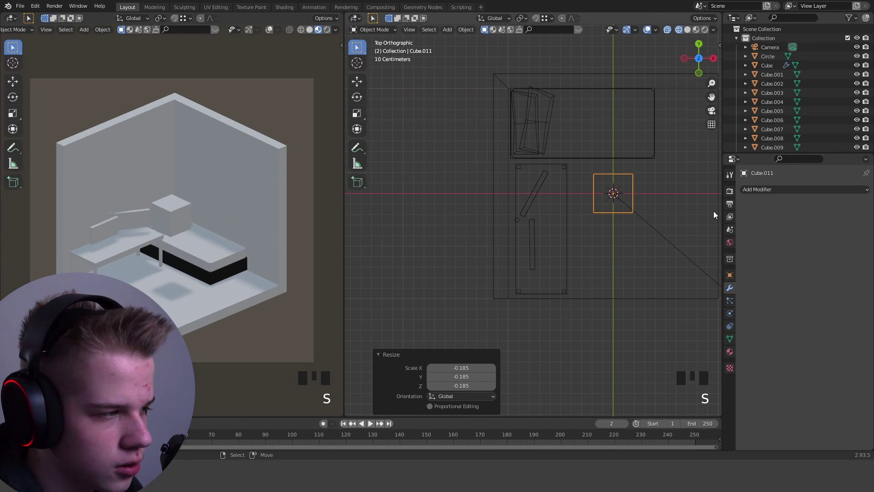
pyautogui.press('s')
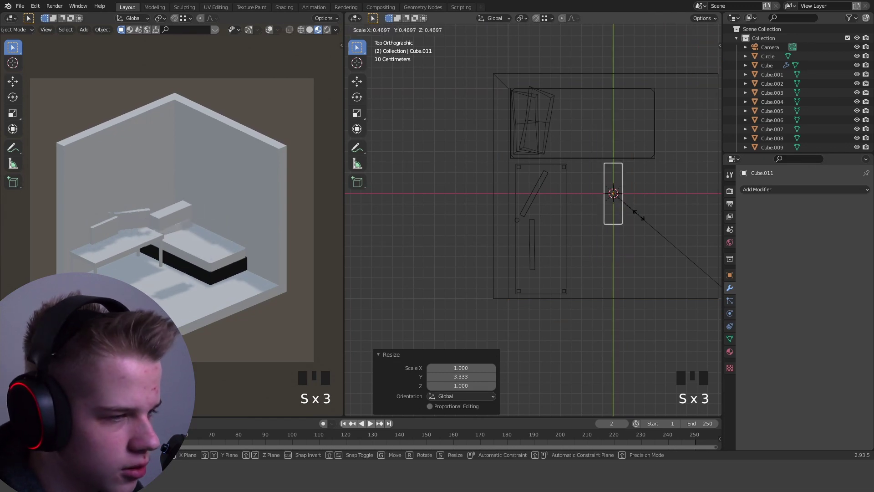
pyautogui.press('s')
# Rotate and slide the block along X onto the desk as the monitor stand's base
pyautogui.press('g')
pyautogui.scroll(3)
pyautogui.press('s')
pyautogui.press('r')
pyautogui.press('g')
pyautogui.press('r')
pyautogui.press('g')
pyautogui.scroll(3)
pyautogui.moveTo(539, 154); pyautogui.dragTo(571, 196)
pyautogui.scroll(3)
pyautogui.press('s')
pyautogui.press('g')
pyautogui.press('x')
# Orbit around the desk and nudge the base under the pole
pyautogui.scroll(-3)
pyautogui.moveTo(623, 200); pyautogui.dragTo(556, 165)
pyautogui.scroll(3)
pyautogui.moveTo(479, 153); pyautogui.dragTo(526, 174)
pyautogui.moveTo(526, 174); pyautogui.dragTo(523, 202)
pyautogui.scroll(3)
pyautogui.moveTo(482, 193); pyautogui.dragTo(602, 207)
pyautogui.scroll(-3)
pyautogui.middleClick(582, 191)
pyautogui.press('g')
pyautogui.scroll(-3)
pyautogui.middleClick(568, 223)
# Select a monitor panel and enter Edit Mode on it
pyautogui.press('alt+a')
pyautogui.moveTo(565, 221); pyautogui.dragTo(609, 258)
pyautogui.press('s')
pyautogui.moveTo(507, 217); pyautogui.dragTo(503, 319)
pyautogui.press('z')
pyautogui.scroll(3)
pyautogui.middleClick(511, 278)
pyautogui.press('z')
pyautogui.scroll(3)
pyautogui.rightClick(505, 217)
pyautogui.press('Tab')
pyautogui.middleClick(517, 232)
pyautogui.press('alt+a')
# In face mode select both monitor fronts, inset them with I and scale the inner screen faces
pyautogui.press('3')
pyautogui.moveTo(486, 229); pyautogui.dragTo(559, 226)
pyautogui.scroll(3)
pyautogui.press('Tab')
pyautogui.rightClick(587, 222)
pyautogui.press('Tab')
pyautogui.moveTo(593, 207); pyautogui.dragTo(650, 217)
pyautogui.press('i')
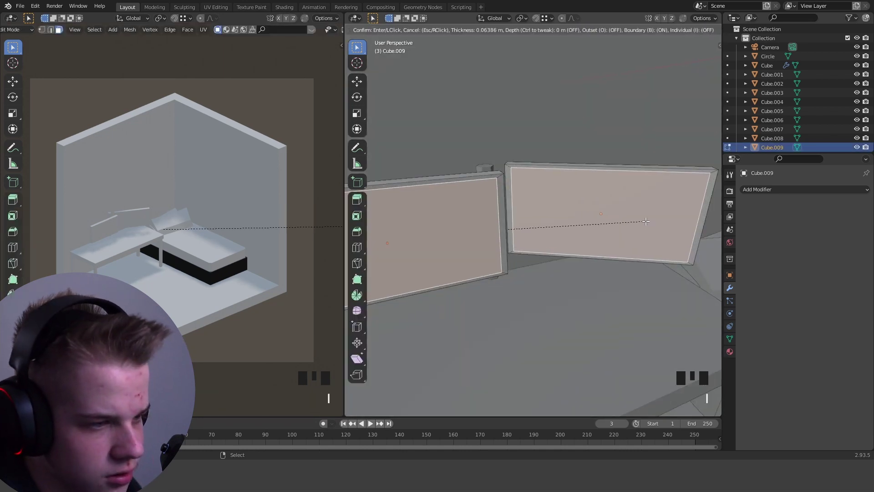
pyautogui.press('s')
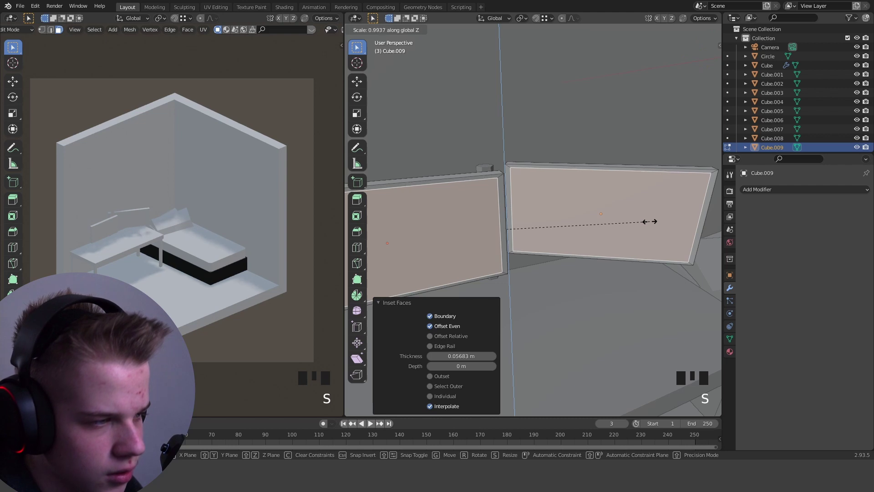
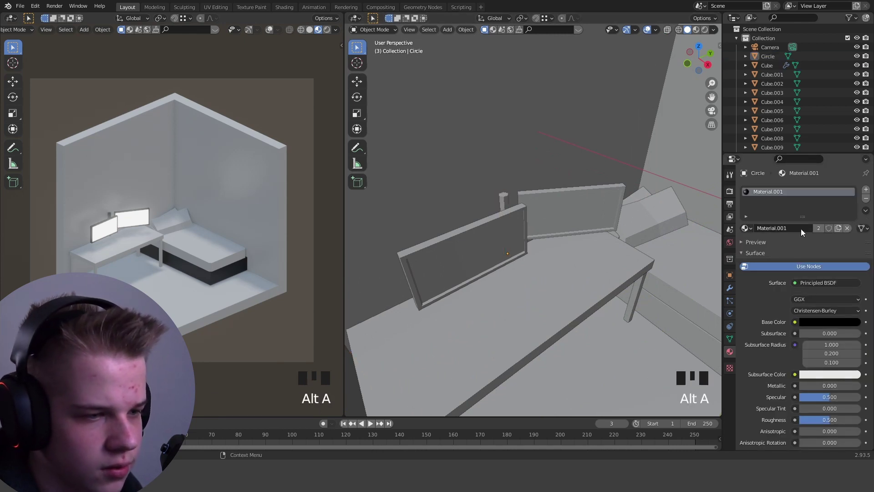
# Navigate around the room and select the desk for material editing
pyautogui.scroll(-3)
pyautogui.moveTo(539, 243); pyautogui.dragTo(558, 223)
pyautogui.scroll(3)
pyautogui.moveTo(551, 266); pyautogui.dragTo(752, 225)
pyautogui.moveTo(752, 225); pyautogui.dragTo(431, 291)
pyautogui.press('alt+a')
pyautogui.scroll(-3)
pyautogui.press('alt+a')
pyautogui.scroll(3)
pyautogui.moveTo(638, 277); pyautogui.dragTo(595, 255)
pyautogui.scroll(-3)
pyautogui.moveTo(599, 287); pyautogui.dragTo(609, 230)
pyautogui.press('alt+a')
# Assign a black material to the desk
pyautogui.moveTo(591, 212); pyautogui.dragTo(593, 250)
pyautogui.scroll(-3)
pyautogui.middleClick(649, 290)
pyautogui.scroll(3)
pyautogui.moveTo(581, 254); pyautogui.dragTo(531, 235)
pyautogui.moveTo(531, 234); pyautogui.dragTo(540, 255)
pyautogui.scroll(3)
pyautogui.press('alt+a')
pyautogui.moveTo(539, 256); pyautogui.dragTo(748, 229)
pyautogui.moveTo(747, 229); pyautogui.dragTo(823, 313)
pyautogui.moveTo(651, 202); pyautogui.dragTo(803, 238)
pyautogui.scroll(-3)
pyautogui.click(850, 208)
# Add a mesh plane (Shift+A) and move it to hover above the bed
pyautogui.rightClick(538, 255)
pyautogui.moveTo(752, 229); pyautogui.dragTo(623, 293)
pyautogui.scroll(-3)
pyautogui.moveTo(602, 284); pyautogui.dragTo(648, 304)
pyautogui.press('z')
pyautogui.middleClick(603, 282)
pyautogui.scroll(3)
pyautogui.moveTo(580, 272); pyautogui.dragTo(611, 54)
pyautogui.press('shift+a')
pyautogui.scroll(-3)
# From Top view, scale and position the plane so it covers the bed
pyautogui.press('s')
pyautogui.press('g')
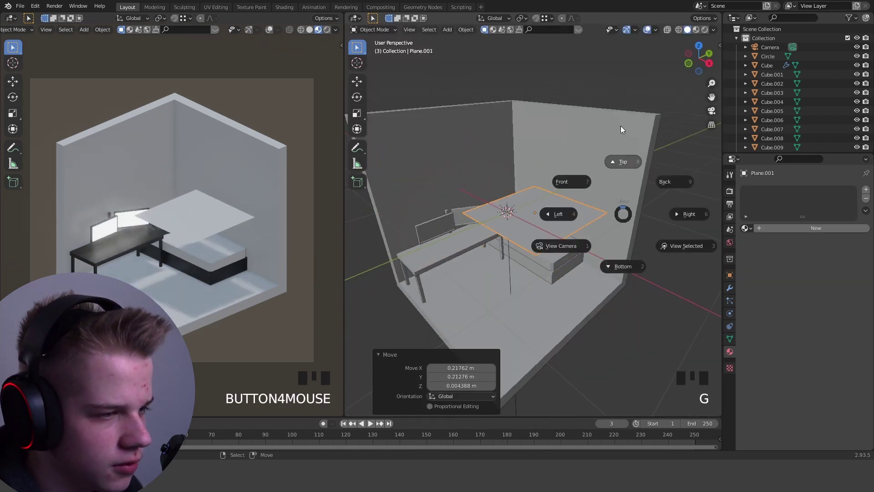
pyautogui.press('s')
pyautogui.press('g')
pyautogui.scroll(3)
pyautogui.press('s')
pyautogui.press('s')
pyautogui.press('g')
# Enable Cloth physics on the plane
pyautogui.click(734, 295)
pyautogui.moveTo(779, 197); pyautogui.dragTo(843, 220)
pyautogui.moveTo(859, 233); pyautogui.dragTo(734, 329)
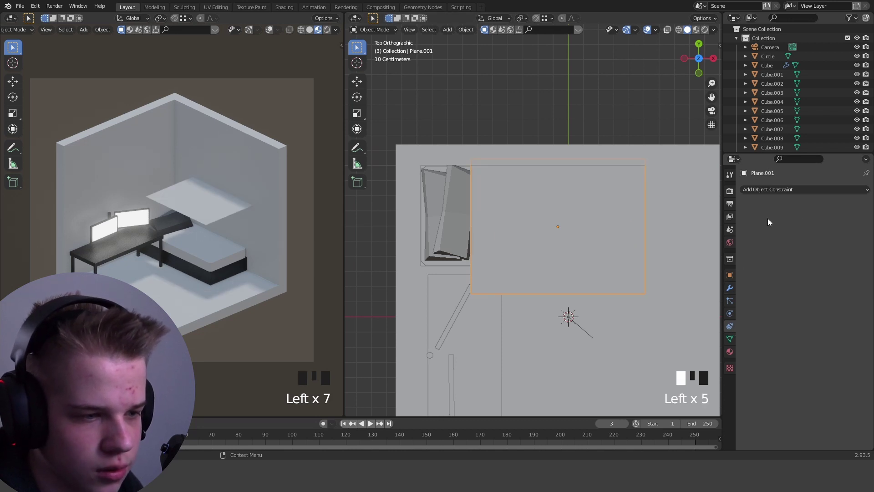
pyautogui.click(730, 313)
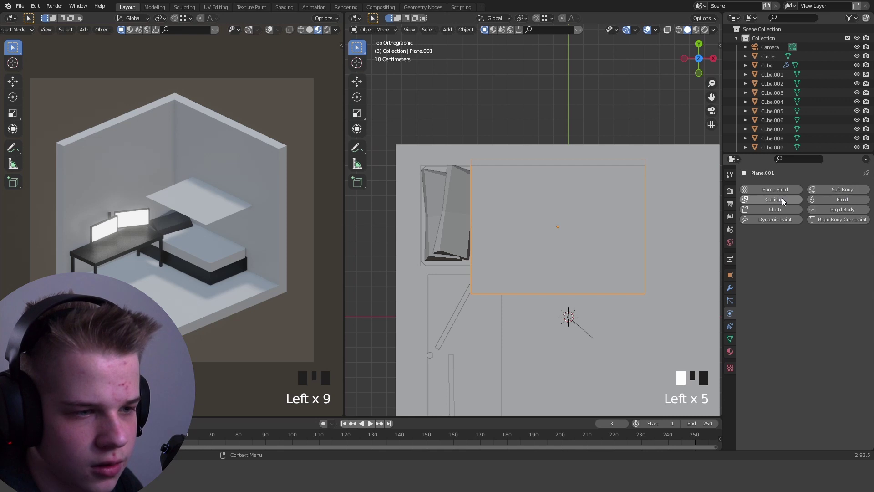
pyautogui.click(784, 211)
# Add a Subdivision modifier to the cloth plane
pyautogui.moveTo(491, 222); pyautogui.dragTo(581, 228)
pyautogui.moveTo(580, 228); pyautogui.dragTo(821, 196)
pyautogui.moveTo(779, 211); pyautogui.dragTo(701, 229)
pyautogui.press('ctrl+z')
pyautogui.moveTo(780, 201); pyautogui.dragTo(618, 235)
# Play the simulation so the blanket drapes over the mattress
pyautogui.press('space')
pyautogui.press('space')
pyautogui.moveTo(626, 241); pyautogui.dragTo(595, 252)
pyautogui.rightClick(595, 251)
pyautogui.press('space')
pyautogui.press('space')
pyautogui.press('space')
pyautogui.press('space')
# Raise the blanket's Subdivision levels to 4 and add a Triangulate modifier
pyautogui.click(722, 275)
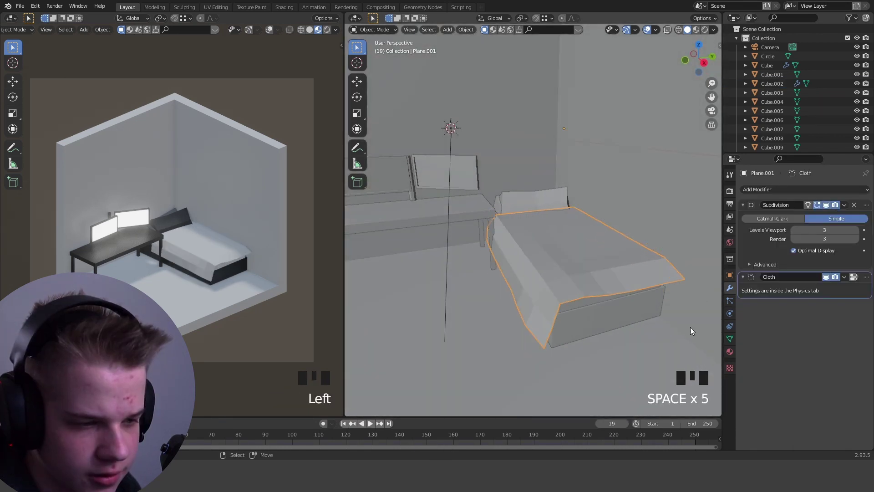
pyautogui.click(858, 230)
pyautogui.press('shift+Left')
pyautogui.press('space')
pyautogui.press('Right')
pyautogui.moveTo(776, 193); pyautogui.dragTo(703, 350)
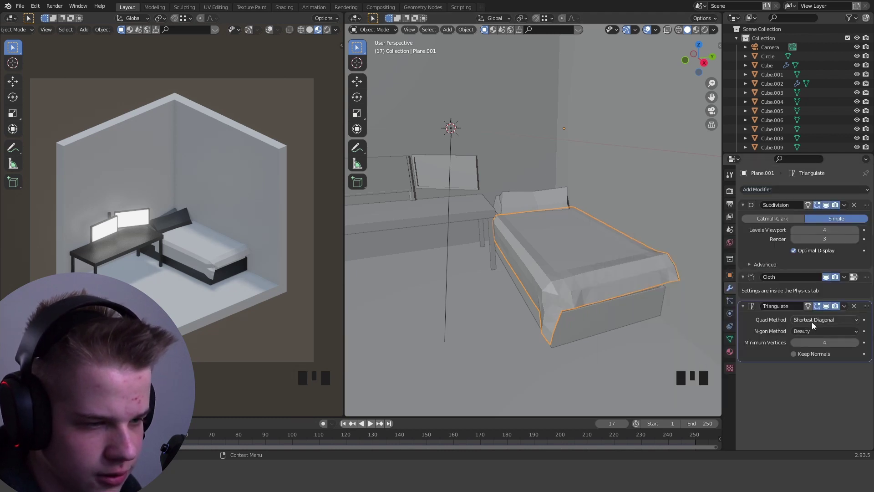
# Apply the blanket's modifiers as fixed geometry and inspect the low-poly result
pyautogui.moveTo(859, 306); pyautogui.dragTo(512, 292)
pyautogui.scroll(-3)
pyautogui.moveTo(544, 288); pyautogui.dragTo(573, 279)
pyautogui.press('alt+a')
pyautogui.moveTo(644, 273); pyautogui.dragTo(588, 257)
pyautogui.moveTo(588, 256); pyautogui.dragTo(811, 299)
pyautogui.moveTo(848, 206); pyautogui.dragTo(637, 259)
pyautogui.middleClick(638, 259)
pyautogui.press('alt+a')
pyautogui.press('z')
pyautogui.scroll(-3)
pyautogui.middleClick(634, 294)
pyautogui.press('z')
pyautogui.scroll(3)
pyautogui.moveTo(573, 274); pyautogui.dragTo(582, 273)
pyautogui.moveTo(581, 274); pyautogui.dragTo(732, 351)
# Create a material for the blanket and darken its Base Color to near black
pyautogui.click(733, 351)
pyautogui.moveTo(746, 234); pyautogui.dragTo(511, 271)
pyautogui.press('alt+a')
pyautogui.scroll(-3)
pyautogui.middleClick(533, 259)
pyautogui.scroll(3)
pyautogui.moveTo(584, 256); pyautogui.dragTo(624, 275)
pyautogui.moveTo(624, 276); pyautogui.dragTo(662, 283)
pyautogui.scroll(3)
pyautogui.middleClick(641, 262)
pyautogui.scroll(-3)
pyautogui.moveTo(823, 233); pyautogui.dragTo(825, 321)
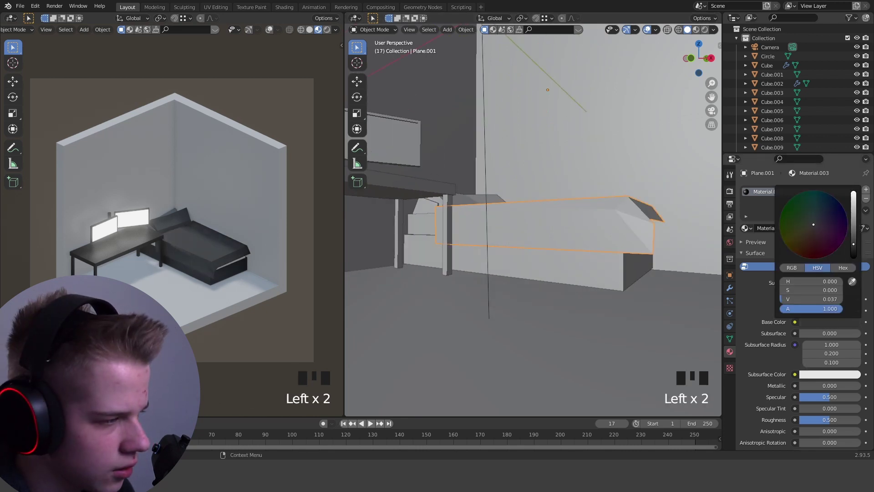
pyautogui.scroll(3)
pyautogui.press('ctrl+z')
pyautogui.press('ctrl+z')
pyautogui.press('ctrl+z')
pyautogui.moveTo(488, 235); pyautogui.dragTo(496, 176)
pyautogui.moveTo(496, 176); pyautogui.dragTo(755, 236)
pyautogui.click(749, 228)
pyautogui.press('alt+a')
pyautogui.scroll(-3)
pyautogui.scroll(3)
pyautogui.scroll(-3)
pyautogui.moveTo(592, 252); pyautogui.dragTo(546, 218)
pyautogui.scroll(-3)
pyautogui.moveTo(546, 207); pyautogui.dragTo(622, 217)
pyautogui.scroll(3)
pyautogui.click(735, 290)
pyautogui.moveTo(789, 188); pyautogui.dragTo(244, 279)
pyautogui.scroll(-3)
pyautogui.press('alt+a')
pyautogui.scroll(-3)
pyautogui.moveTo(587, 226); pyautogui.dragTo(607, 225)
pyautogui.scroll(3)
pyautogui.scroll(-3)
pyautogui.press('alt+a')
pyautogui.moveTo(548, 232); pyautogui.dragTo(572, 172)
pyautogui.scroll(3)
pyautogui.moveTo(489, 193); pyautogui.dragTo(509, 179)
pyautogui.moveTo(509, 180); pyautogui.dragTo(560, 179)
pyautogui.press('g')
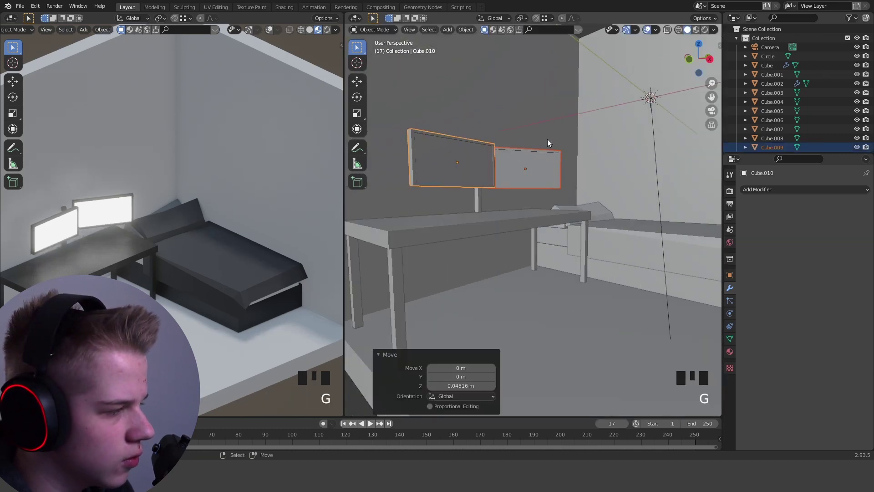
# Frame the left wall and select the room cube
pyautogui.press('alt+a')
pyautogui.scroll(-3)
pyautogui.moveTo(554, 216); pyautogui.dragTo(619, 212)
pyautogui.press('z')
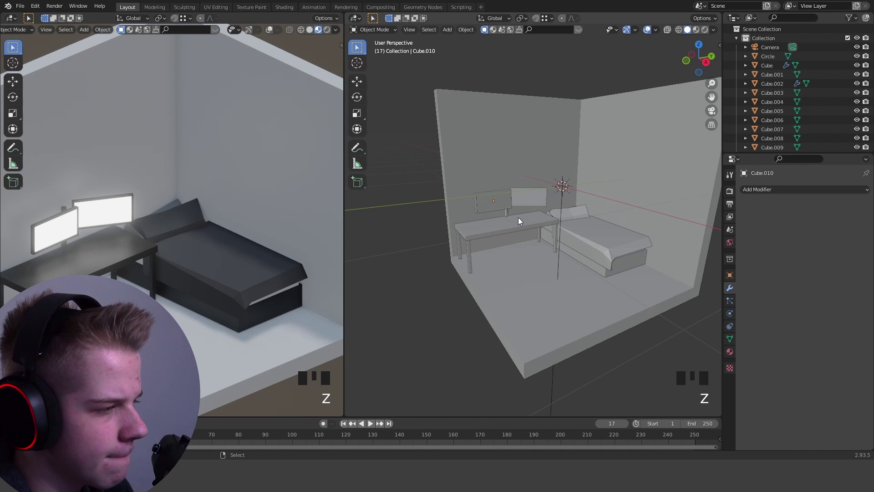
pyautogui.scroll(-3)
pyautogui.scroll(3)
pyautogui.rightClick(293, 200)
pyautogui.scroll(-3)
pyautogui.middleClick(585, 217)
pyautogui.scroll(3)
# Enter Edit Mode in face select to begin cutting the window opening
pyautogui.press('Tab')
pyautogui.press('3')
pyautogui.moveTo(524, 206); pyautogui.dragTo(584, 208)
pyautogui.press('z')
pyautogui.press('z')
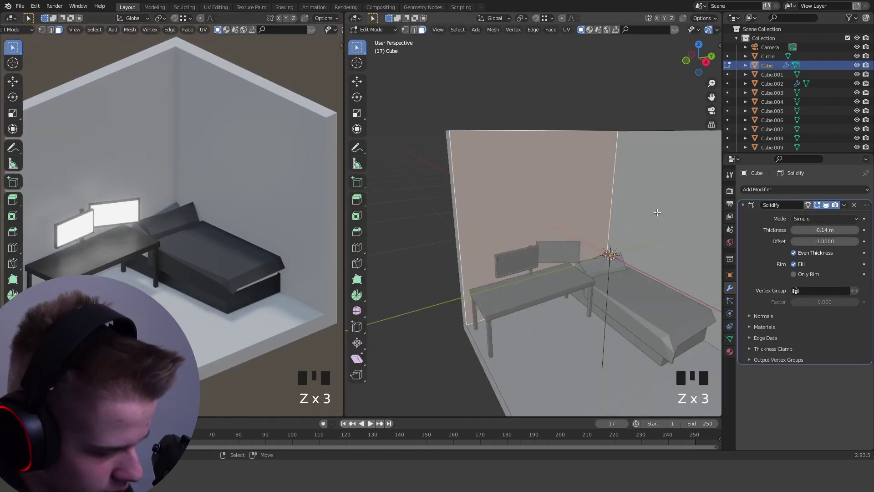
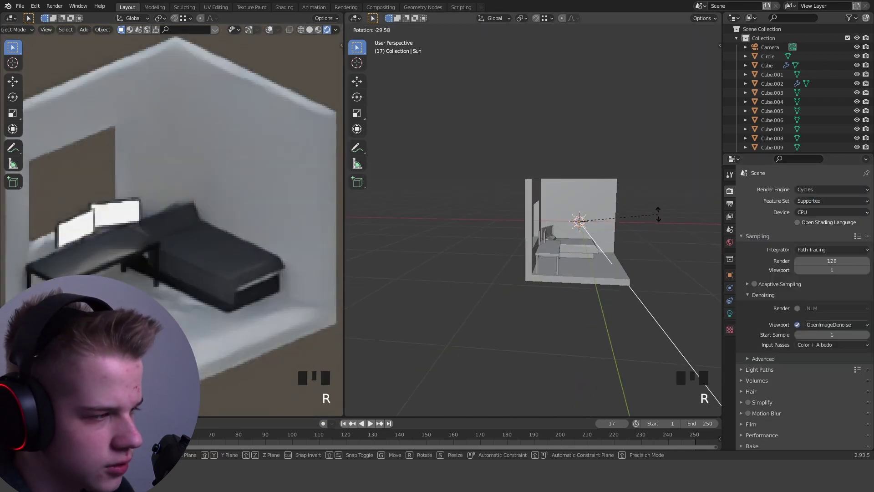
# Confirm the light's placement and view the room from the front
pyautogui.scroll(3)
pyautogui.press('alt+a')
pyautogui.press('z')
pyautogui.scroll(-3)
pyautogui.moveTo(574, 238); pyautogui.dragTo(599, 239)
pyautogui.scroll(3)
pyautogui.moveTo(608, 240); pyautogui.dragTo(658, 245)
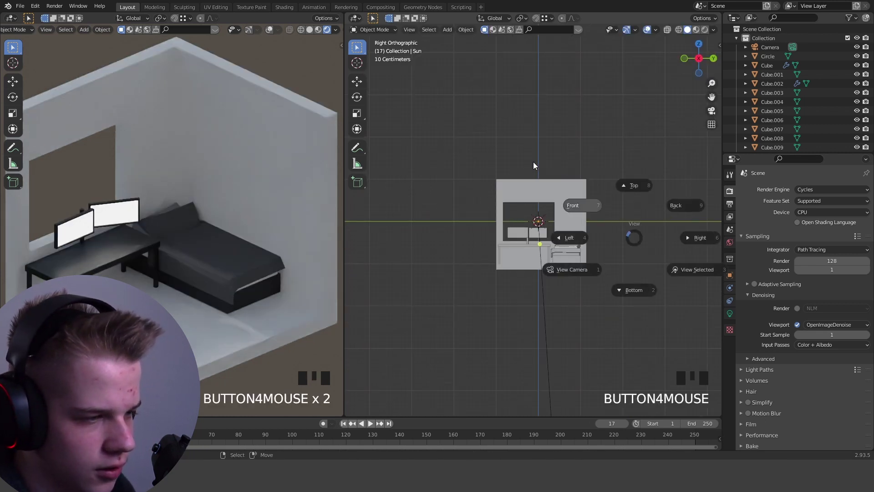
pyautogui.scroll(3)
pyautogui.moveTo(591, 219); pyautogui.dragTo(673, 246)
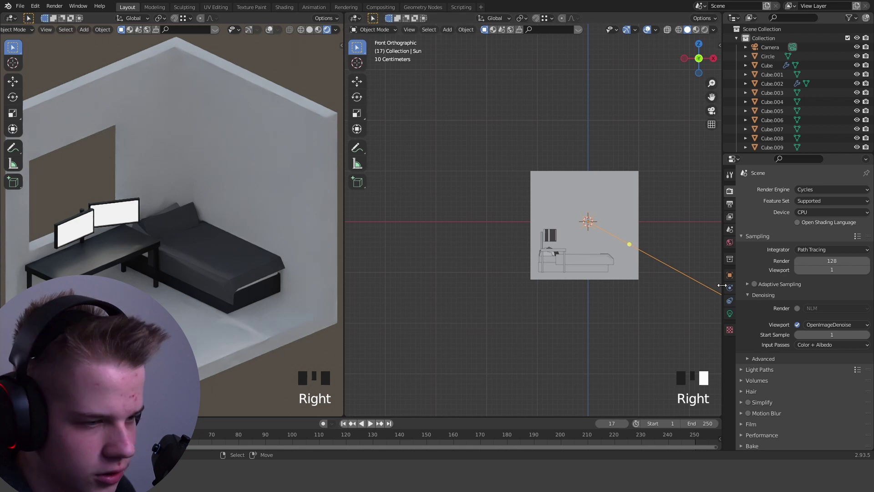
pyautogui.moveTo(730, 312); pyautogui.dragTo(731, 312)
# Rotate the light 90° about X, then tilt it about Y toward the window
pyautogui.click(860, 228)
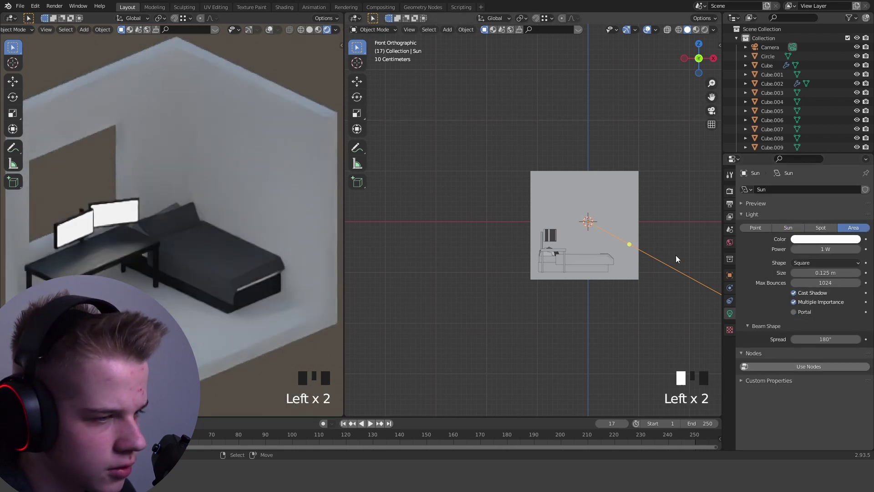
pyautogui.press('alt+r')
pyautogui.press('r')
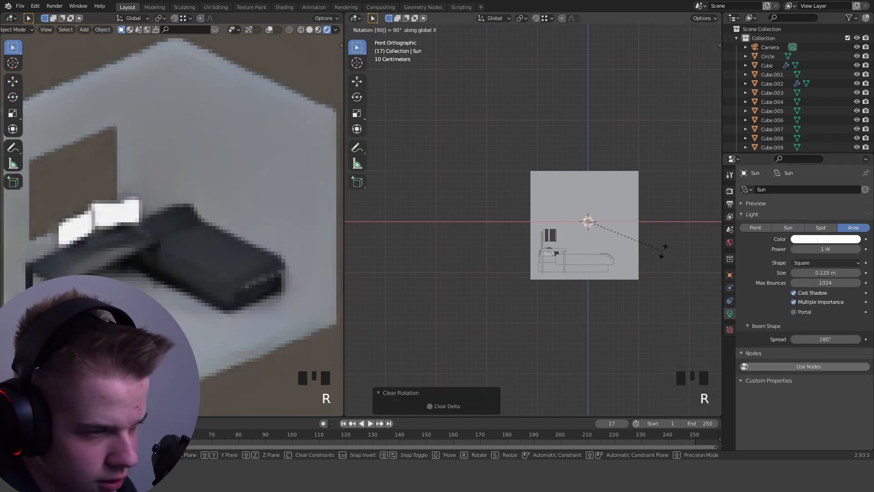
pyautogui.press('z')
pyautogui.moveTo(599, 235); pyautogui.dragTo(623, 275)
pyautogui.press('ctrl+z')
pyautogui.press('r')
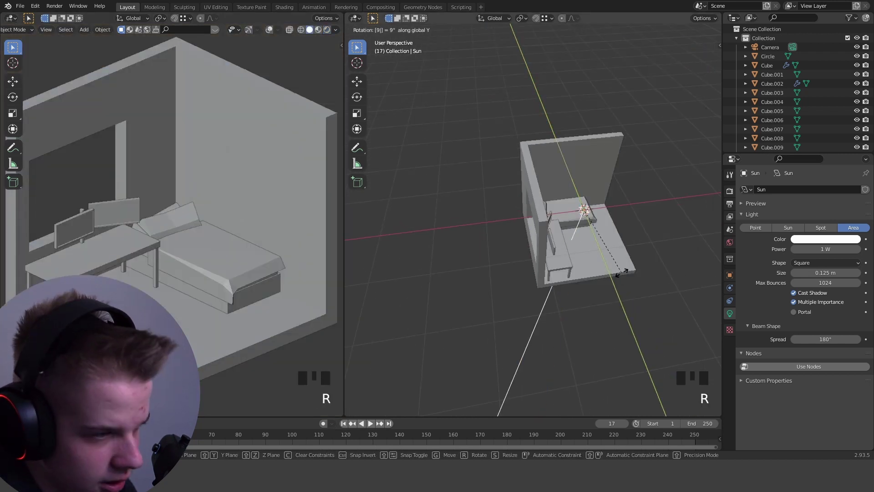
pyautogui.press('ctrl+m')
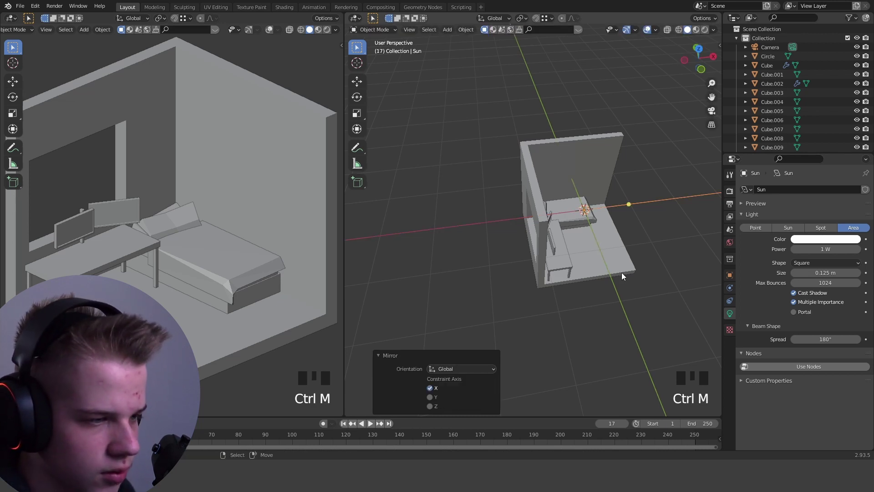
# Check the light's angle from the Right Ortho side view
pyautogui.press('g')
pyautogui.press('g')
pyautogui.press('s')
pyautogui.moveTo(580, 201); pyautogui.dragTo(587, 198)
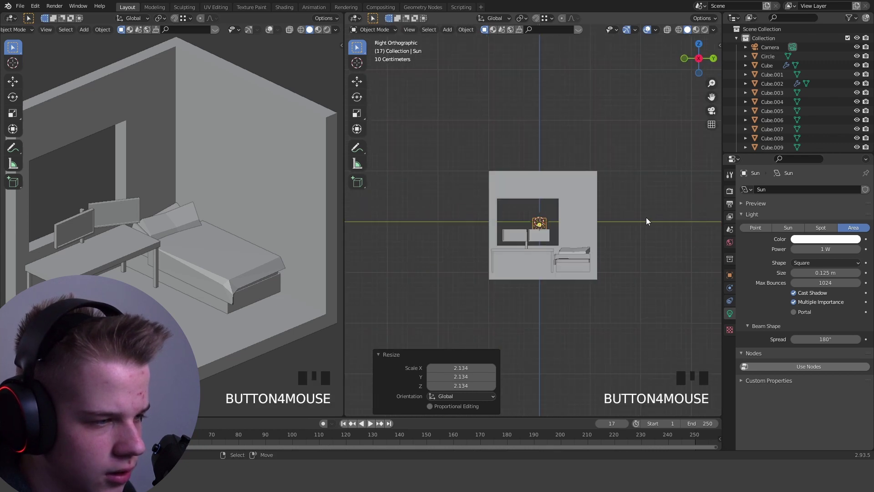
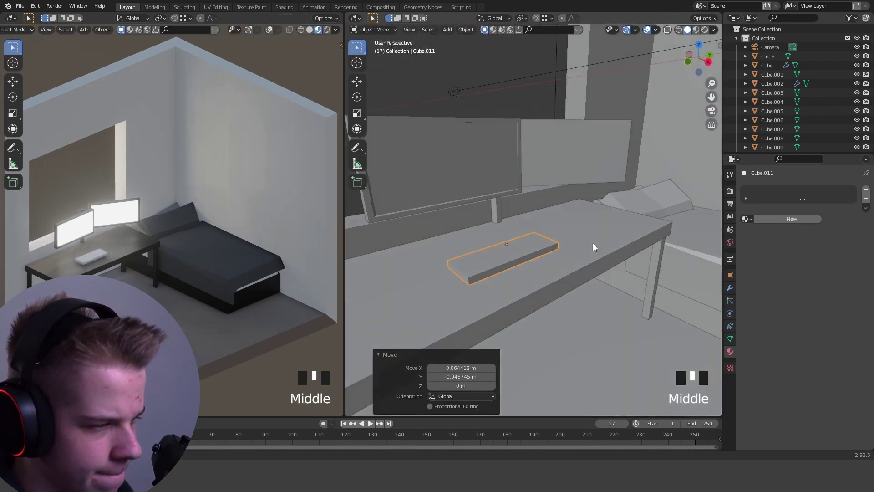
# Rotate and nudge the keyboard slab into a slightly angled position on the desk in Top view
pyautogui.middleClick(449, 296)
pyautogui.press('g')
pyautogui.middleClick(592, 260)
pyautogui.press('r')
pyautogui.press('g')
pyautogui.press('r')
pyautogui.press('g')
pyautogui.press('r')
pyautogui.press('g')
pyautogui.press('r')
pyautogui.press('g')
pyautogui.moveTo(622, 274); pyautogui.dragTo(643, 232)
pyautogui.scroll(3)
pyautogui.middleClick(644, 250)
# Adjust the keyboard slab's edges in Edit Mode to thin and fit it on the desk
pyautogui.press('Tab')
pyautogui.moveTo(598, 230); pyautogui.dragTo(597, 218)
pyautogui.press('2')
pyautogui.moveTo(506, 207); pyautogui.dragTo(548, 211)
pyautogui.middleClick(548, 210)
pyautogui.press('g')
pyautogui.rightClick(569, 203)
pyautogui.press('g')
pyautogui.scroll(-3)
pyautogui.moveTo(632, 254); pyautogui.dragTo(614, 270)
# Undo the stray edits, leave Edit Mode and reframe the view on the desk
pyautogui.press('alt+a')
pyautogui.moveTo(614, 261); pyautogui.dragTo(624, 166)
pyautogui.press('ctrl+z')
pyautogui.press('ctrl+z')
pyautogui.moveTo(629, 246); pyautogui.dragTo(630, 193)
pyautogui.press('ctrl+z')
pyautogui.middleClick(619, 196)
pyautogui.press('Tab')
pyautogui.moveTo(627, 190); pyautogui.dragTo(659, 67)
pyautogui.press('shift+a')
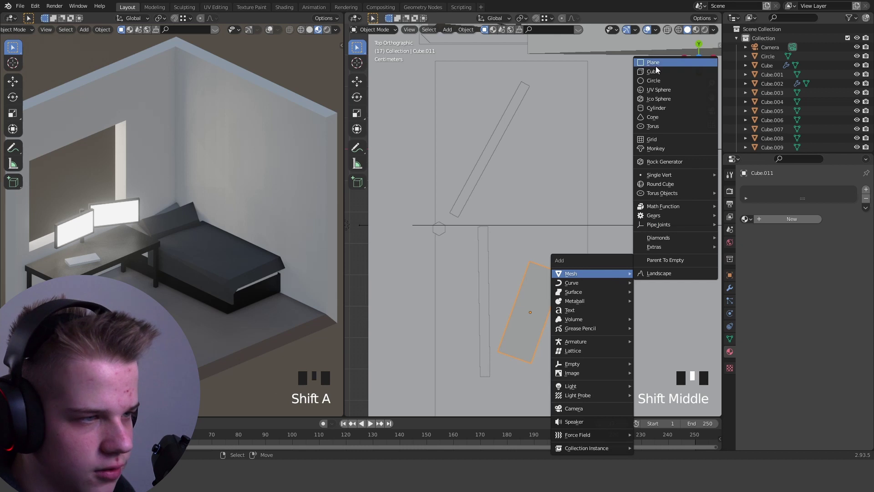
# Add a plane, scale it down and move it onto the desk beside the keyboard
pyautogui.press('shift+a')
pyautogui.scroll(-3)
pyautogui.press('s')
pyautogui.press('g')
pyautogui.scroll(3)
pyautogui.press('s')
pyautogui.press('g')
pyautogui.press('g')
pyautogui.press('g')
pyautogui.moveTo(621, 183); pyautogui.dragTo(636, 144)
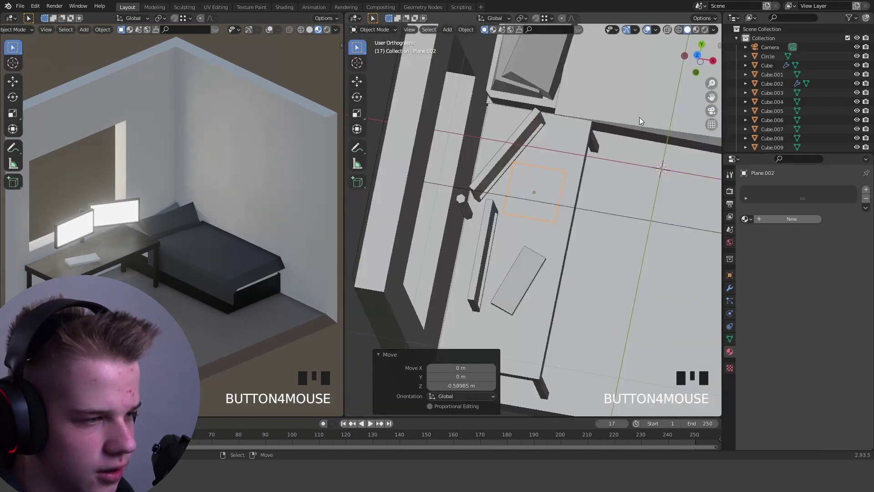
pyautogui.moveTo(578, 182); pyautogui.dragTo(631, 205)
pyautogui.scroll(3)
pyautogui.press('g')
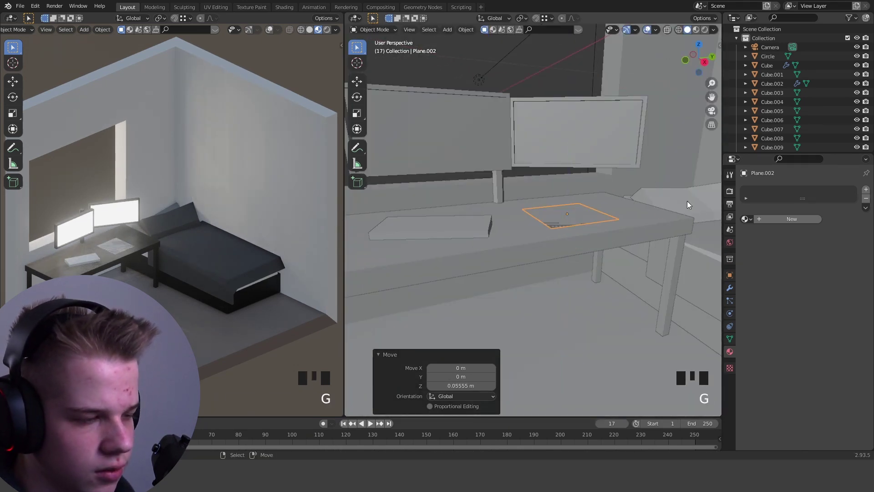
# Rotate, scale and position the plane flat on the desk as a square mouse pad
pyautogui.press('Tab')
pyautogui.press('z')
pyautogui.press('2')
pyautogui.rightClick(517, 205)
pyautogui.press('z')
pyautogui.press('g')
pyautogui.press('a')
pyautogui.press('s')
pyautogui.press('Tab')
pyautogui.press('r')
pyautogui.press('g')
pyautogui.press('r')
pyautogui.press('s')
pyautogui.press('r')
pyautogui.press('g')
pyautogui.press('s')
pyautogui.press('g')
# Give the mouse pad a Solidify modifier with about -0.029 m thickness
pyautogui.click(730, 290)
pyautogui.moveTo(759, 193); pyautogui.dragTo(844, 256)
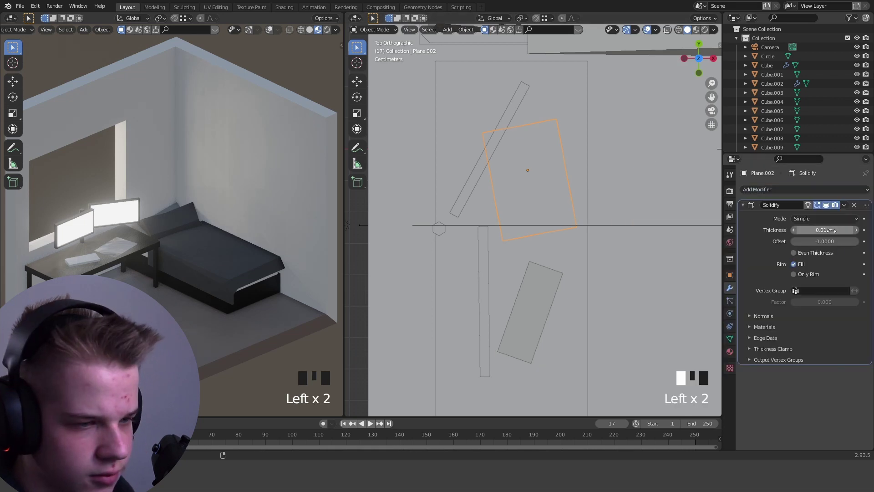
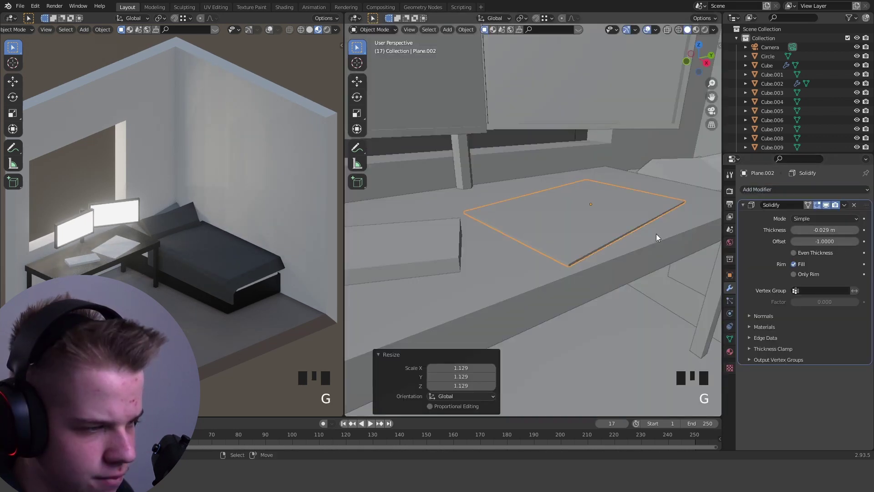
pyautogui.moveTo(662, 245); pyautogui.dragTo(768, 302)
pyautogui.click(731, 360)
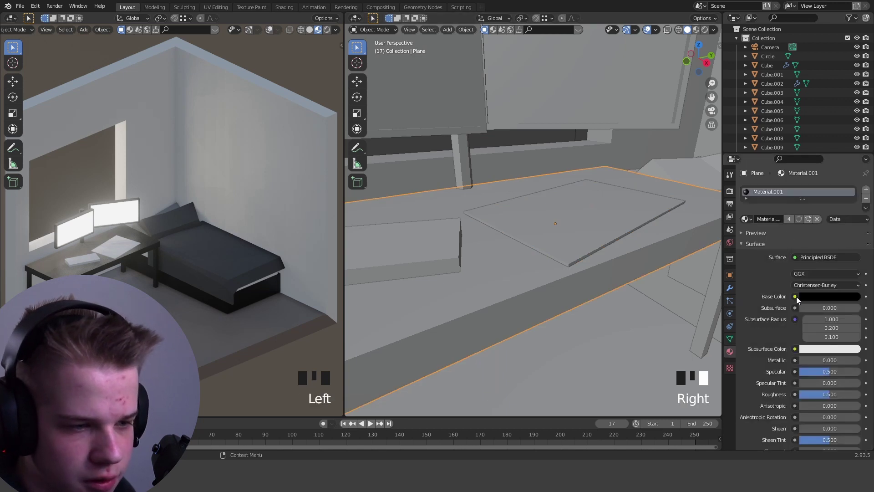
# Link the black desk material to the mouse pad and darken its colour
pyautogui.scroll(-3)
pyautogui.scroll(3)
pyautogui.click(790, 224)
pyautogui.scroll(-3)
pyautogui.moveTo(837, 377); pyautogui.dragTo(808, 383)
pyautogui.moveTo(819, 380); pyautogui.dragTo(598, 217)
pyautogui.rightClick(599, 217)
pyautogui.moveTo(779, 218); pyautogui.dragTo(824, 298)
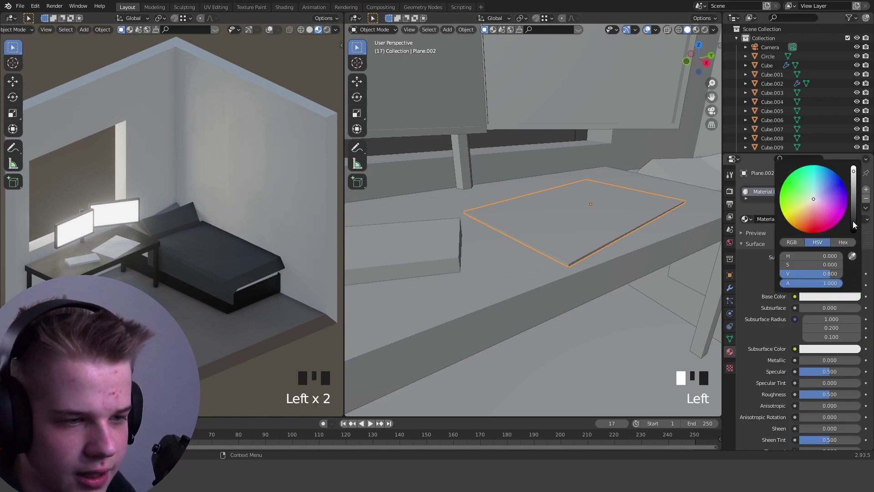
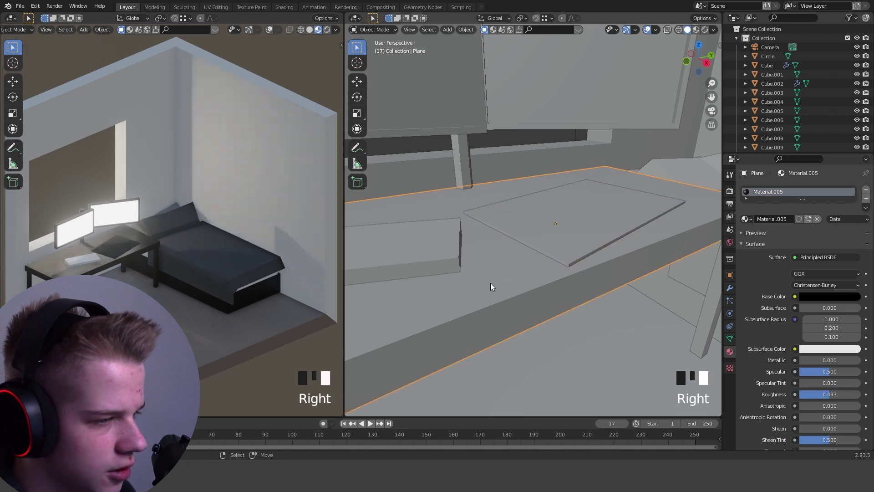
# Deselect everything and orbit around the desk to check the dark pad beside the keyboard
pyautogui.scroll(-3)
pyautogui.press('alt+a')
pyautogui.scroll(3)
pyautogui.scroll(-3)
pyautogui.moveTo(545, 253); pyautogui.dragTo(514, 243)
pyautogui.scroll(-3)
pyautogui.moveTo(517, 245); pyautogui.dragTo(521, 254)
pyautogui.press('alt+a')
pyautogui.scroll(-3)
pyautogui.moveTo(529, 256); pyautogui.dragTo(649, 245)
pyautogui.scroll(3)
pyautogui.moveTo(654, 242); pyautogui.dragTo(546, 237)
pyautogui.press('shift+a')
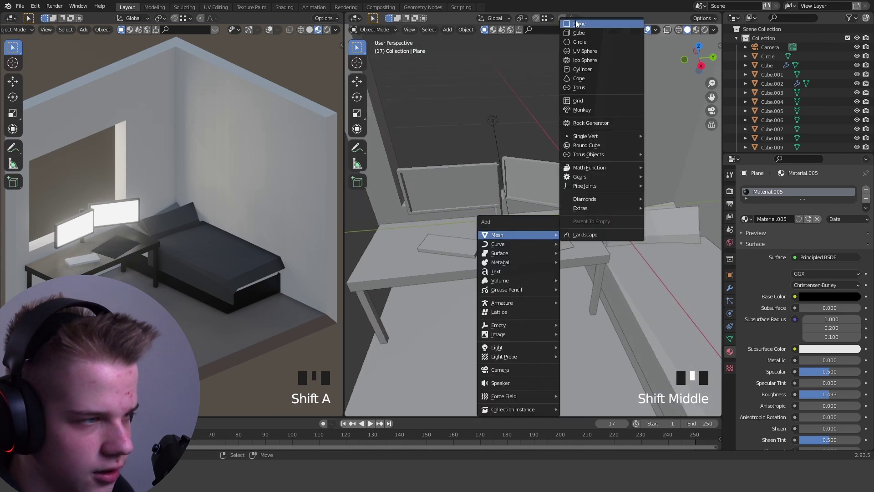
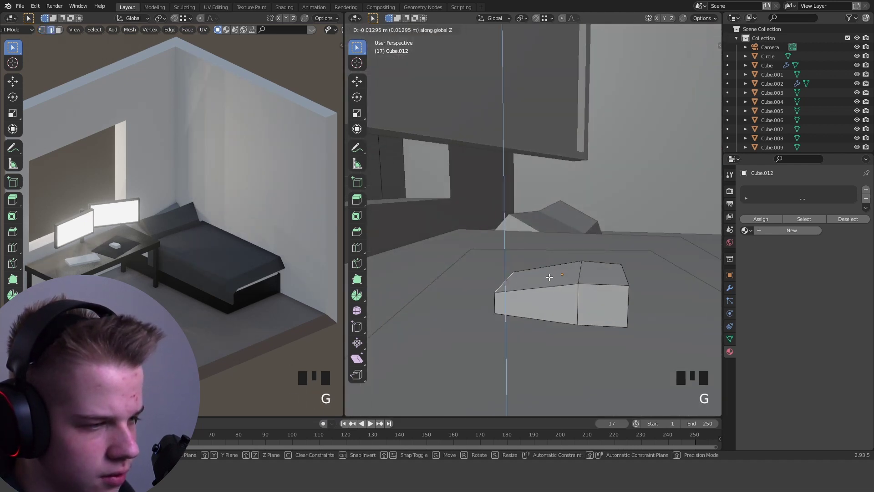
# Slope the small cube's top vertices to shape a computer mouse resting on the pad
pyautogui.moveTo(640, 271); pyautogui.dragTo(629, 271)
pyautogui.press('g')
pyautogui.press('Tab')
pyautogui.middleClick(597, 217)
pyautogui.scroll(-3)
pyautogui.middleClick(580, 230)
pyautogui.scroll(3)
pyautogui.scroll(-3)
pyautogui.moveTo(578, 228); pyautogui.dragTo(573, 216)
pyautogui.scroll(-3)
pyautogui.press('shift+a')
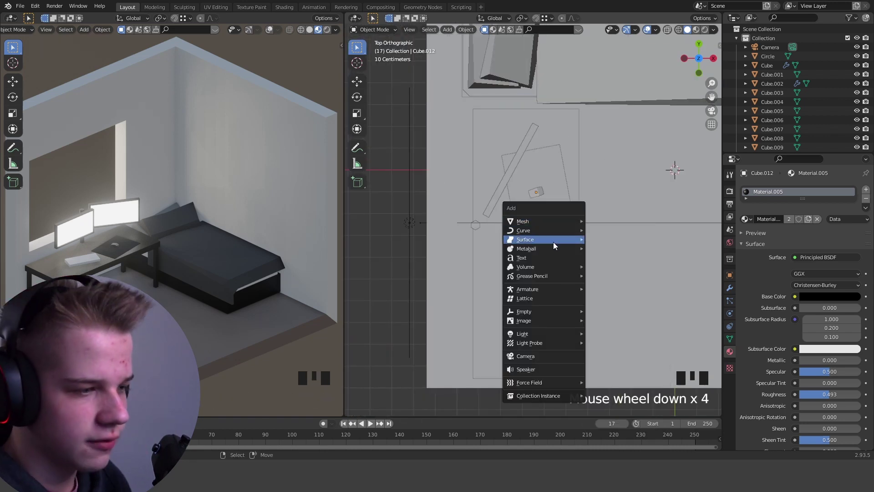
pyautogui.scroll(-3)
# Add a Bezier curve above the desk and start editing its control points from the side view
pyautogui.scroll(-3)
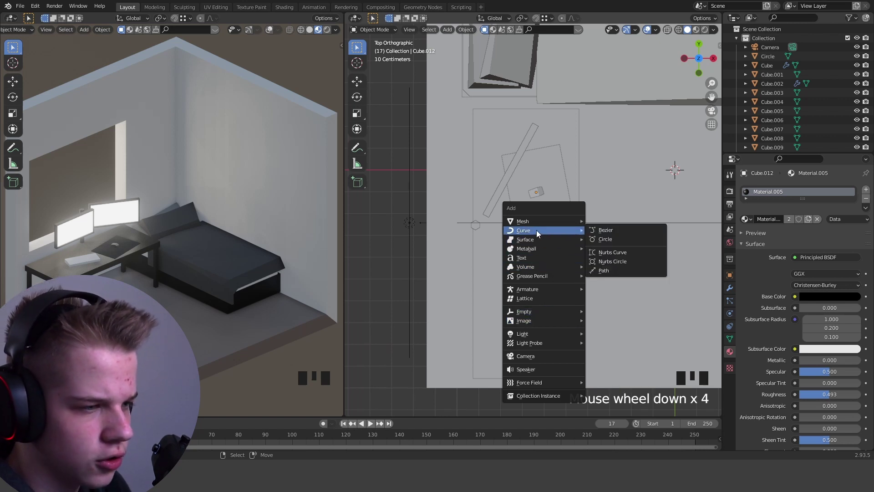
pyautogui.scroll(-3)
pyautogui.press('Tab')
pyautogui.rightClick(490, 185)
pyautogui.scroll(-3)
pyautogui.moveTo(534, 180); pyautogui.dragTo(651, 156)
pyautogui.press('z')
pyautogui.scroll(3)
pyautogui.moveTo(587, 166); pyautogui.dragTo(637, 156)
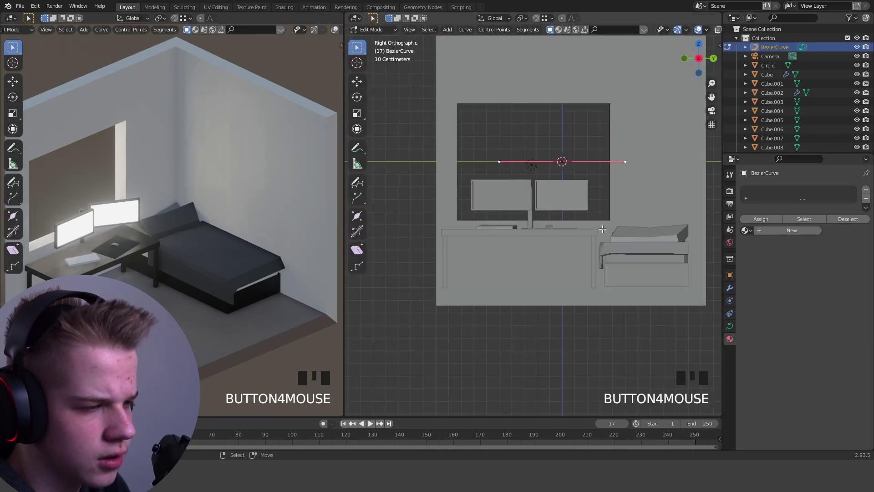
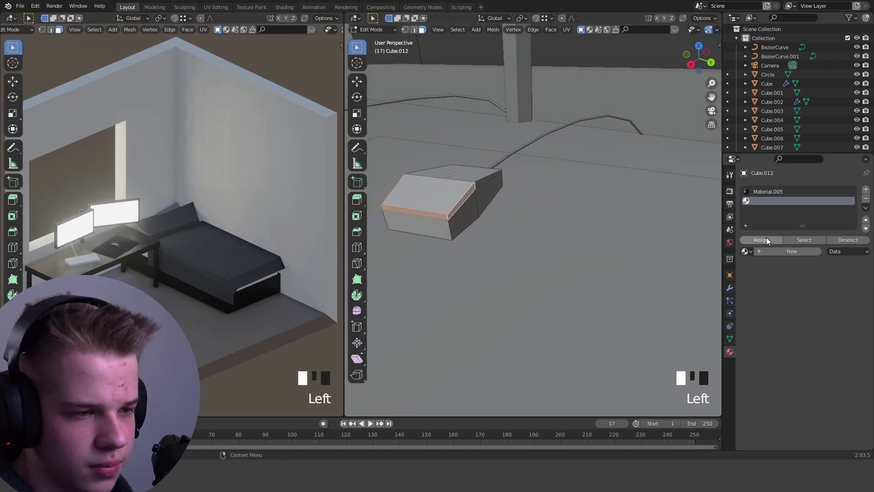
# Apply the material to the mouse's selected faces and check it in shaded view
pyautogui.moveTo(781, 251); pyautogui.dragTo(827, 285)
pyautogui.moveTo(827, 289); pyautogui.dragTo(833, 308)
pyautogui.click(812, 220)
pyautogui.press('z')
pyautogui.press('z')
pyautogui.press('Tab')
pyautogui.scroll(-3)
pyautogui.middleClick(611, 284)
pyautogui.scroll(3)
# Select the keyboard's top face and inset it to form a raised rim
pyautogui.press('Tab')
pyautogui.scroll(-3)
pyautogui.middleClick(603, 267)
pyautogui.press('z')
pyautogui.scroll(3)
pyautogui.press('alt+a')
pyautogui.press('z')
pyautogui.press('3')
pyautogui.moveTo(620, 262); pyautogui.dragTo(640, 254)
pyautogui.moveTo(640, 254); pyautogui.dragTo(669, 252)
pyautogui.scroll(3)
pyautogui.scroll(3)
pyautogui.press('i')
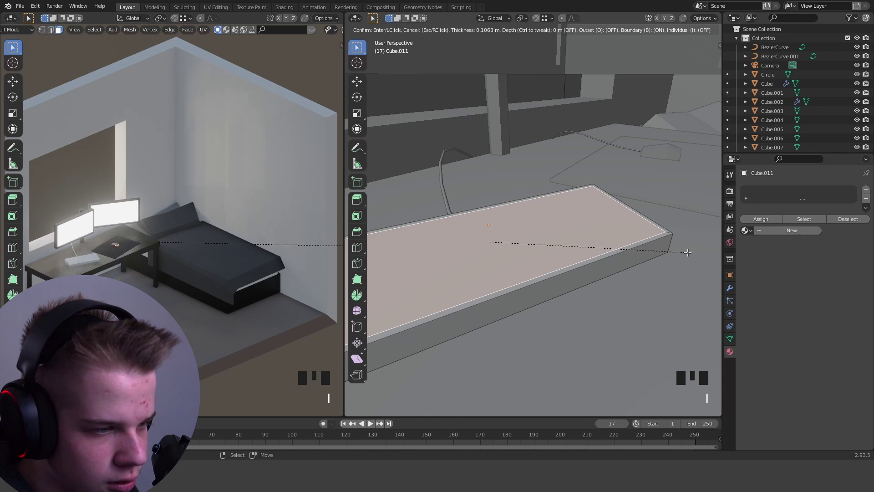
# Push the inner keyboard face down and extrude the region to deepen it
pyautogui.press('shift+d')
pyautogui.press('p')
pyautogui.moveTo(614, 228); pyautogui.dragTo(565, 237)
pyautogui.press('z')
pyautogui.press('z')
pyautogui.scroll(3)
pyautogui.press('e')
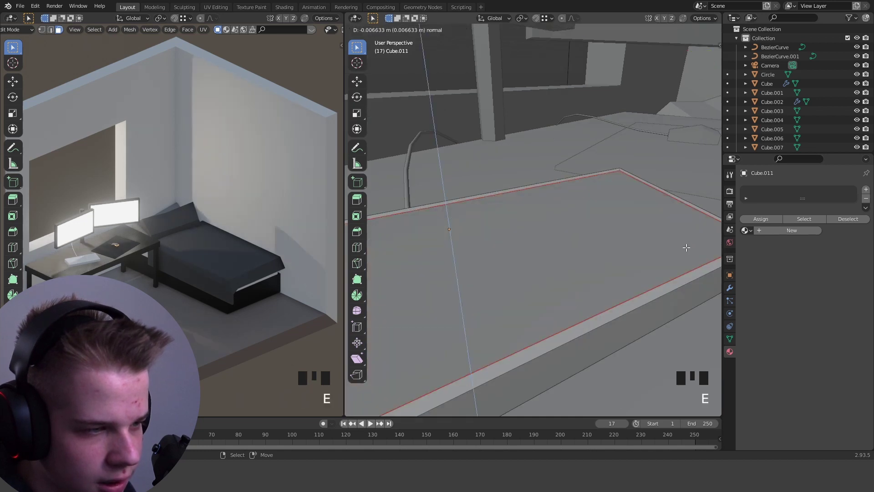
pyautogui.middleClick(665, 244)
pyautogui.press('z')
pyautogui.press('g')
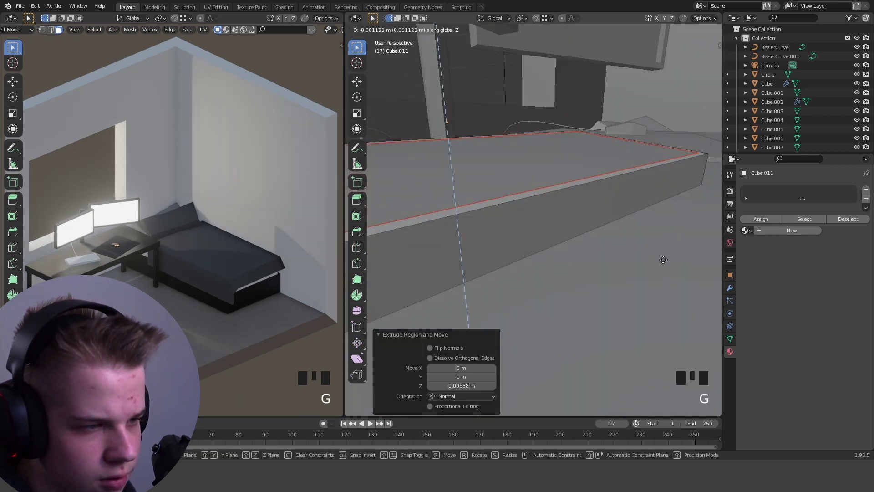
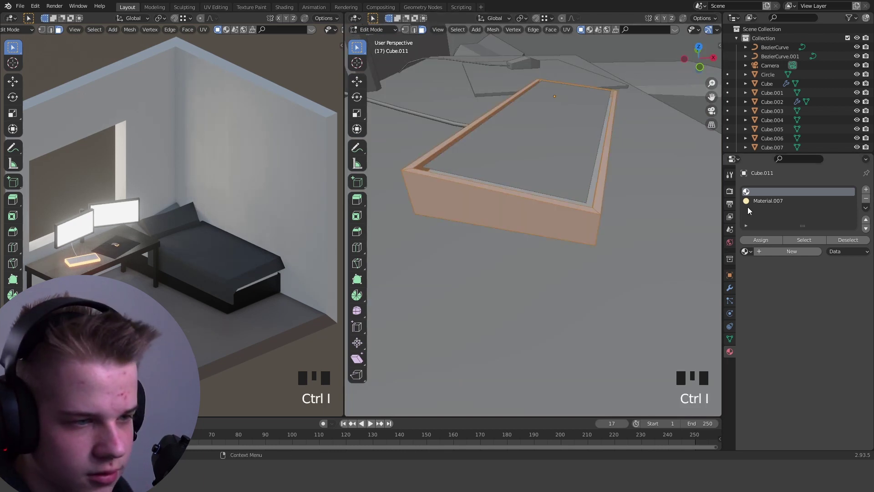
# Give the recessed keyboard surface a warm emissive material and add a key slab on top
pyautogui.moveTo(763, 243); pyautogui.dragTo(617, 229)
pyautogui.press('Tab')
pyautogui.press('z')
pyautogui.press('alt+a')
pyautogui.scroll(-3)
pyautogui.moveTo(603, 210); pyautogui.dragTo(583, 216)
pyautogui.scroll(3)
pyautogui.press('z')
pyautogui.middleClick(504, 263)
pyautogui.scroll(3)
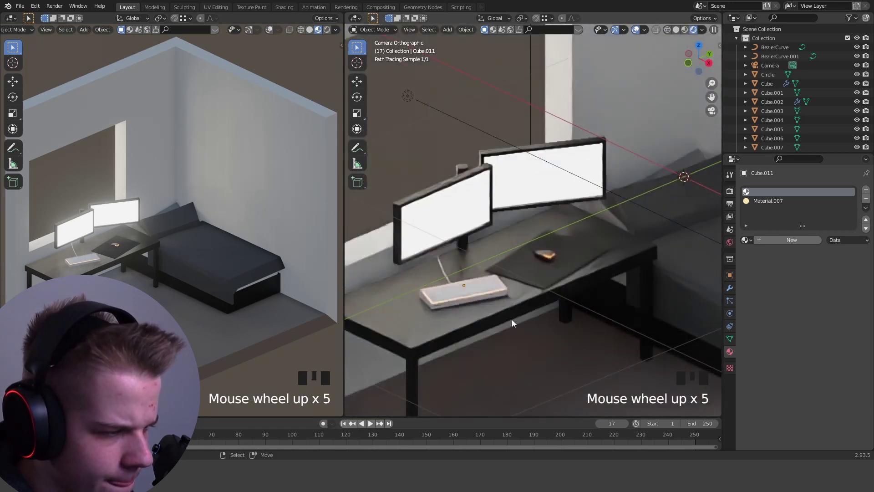
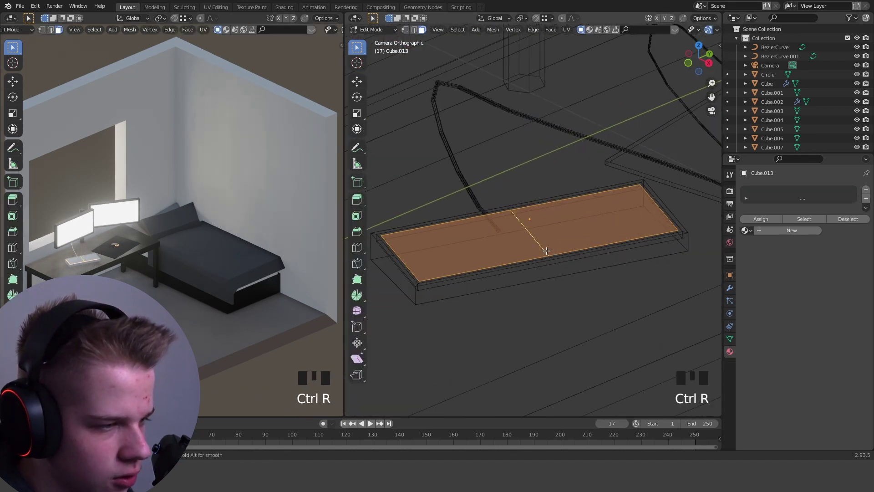
# Cut the key slab into rows and columns with loop cuts and bevel the seams
pyautogui.press('z')
pyautogui.moveTo(499, 238); pyautogui.dragTo(470, 241)
pyautogui.press('ctrl+r')
pyautogui.press('2')
pyautogui.moveTo(448, 239); pyautogui.dragTo(659, 215)
pyautogui.press('ctrl+b')
pyautogui.press('x')
pyautogui.press('Tab')
pyautogui.moveTo(582, 246); pyautogui.dragTo(582, 287)
# Separate the slab into ten key tiles with glowing seams showing between them
pyautogui.press('z')
pyautogui.press('alt+a')
pyautogui.press('z')
pyautogui.scroll(-3)
pyautogui.press('z')
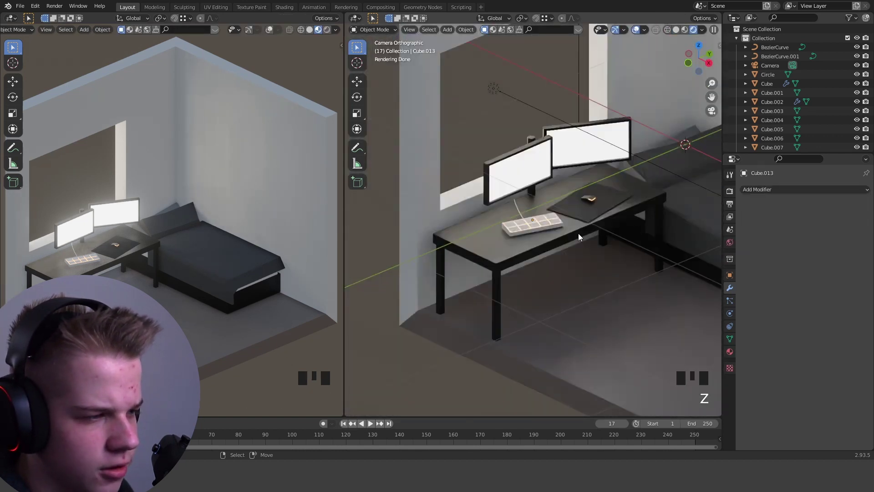
pyautogui.press('z')
pyautogui.scroll(-3)
pyautogui.moveTo(601, 213); pyautogui.dragTo(607, 212)
pyautogui.press('shift+a')
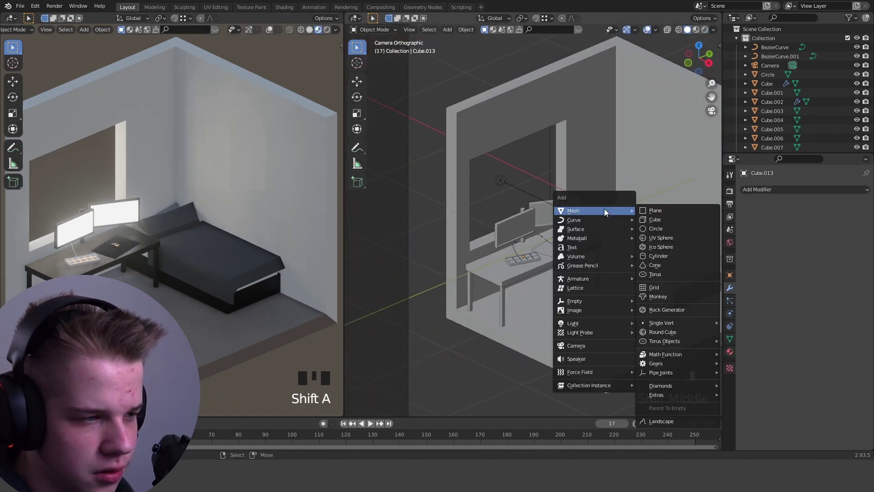
# Add a plane, rotate it 90° on Y and shape it into a folded, solidified curtain
pyautogui.scroll(-3)
pyautogui.scroll(-3)
pyautogui.press('r')
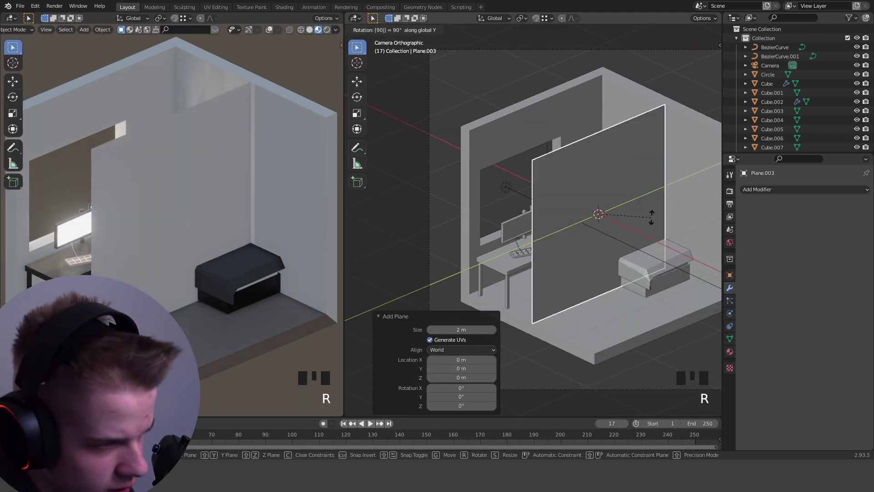
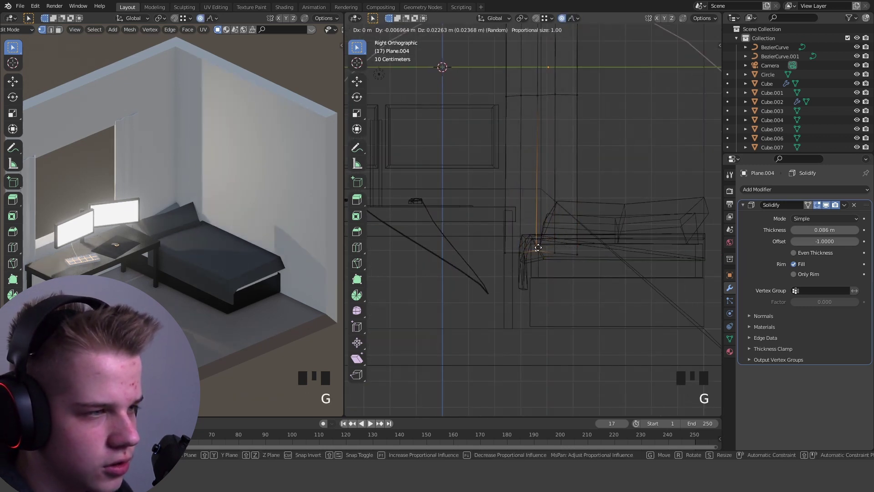
pyautogui.rightClick(649, 225)
pyautogui.scroll(3)
pyautogui.moveTo(634, 214); pyautogui.dragTo(615, 190)
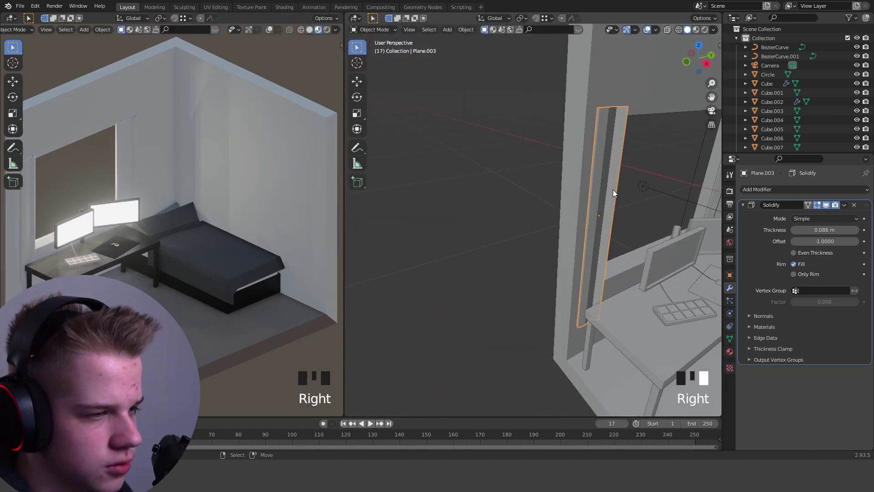
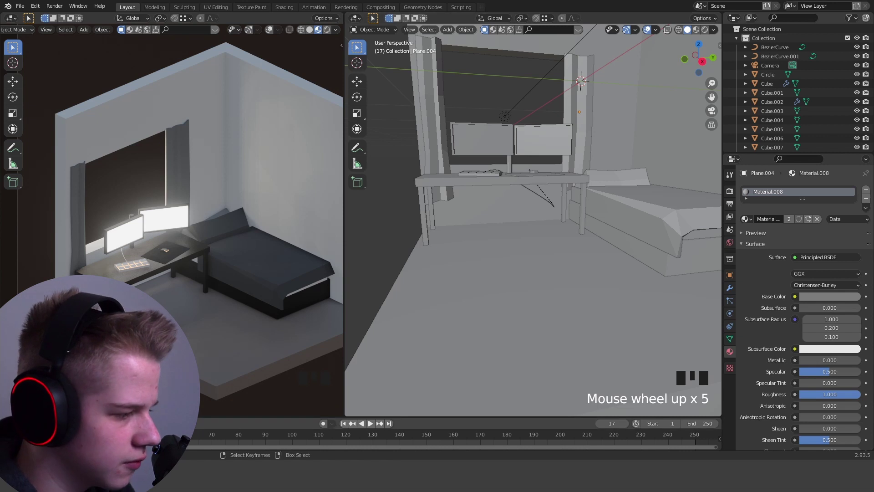
# Duplicate the curtain to the other side of the window, sharing the dark material
pyautogui.scroll(-3)
pyautogui.moveTo(524, 257); pyautogui.dragTo(565, 231)
pyautogui.press('shift+s')
pyautogui.press('shift+a')
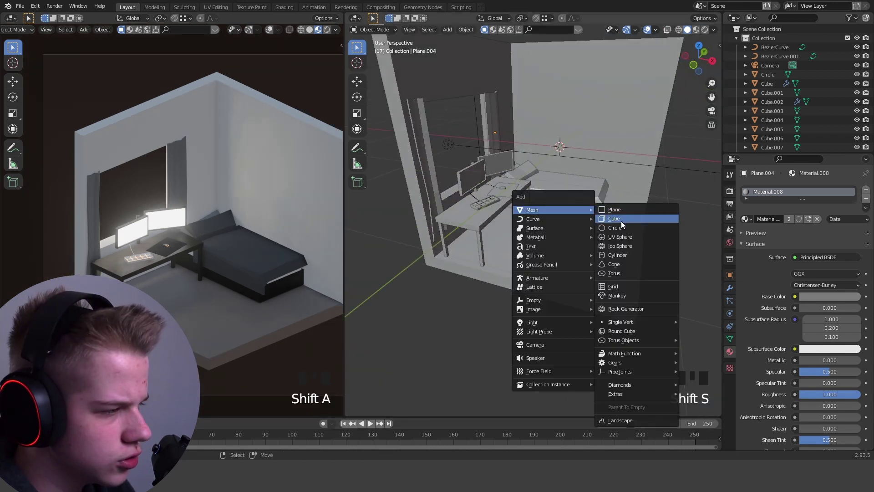
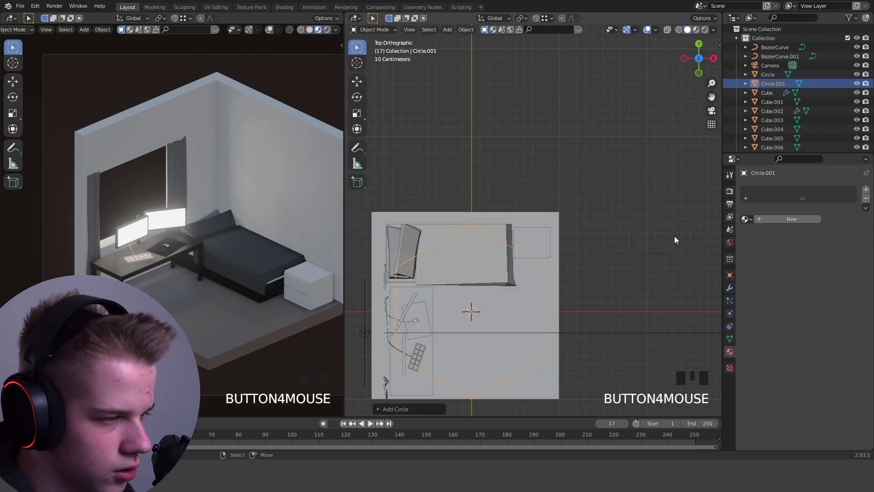
# Scale and position the six-sided circle on the nightstand's top
pyautogui.press('s')
pyautogui.press('g')
pyautogui.scroll(3)
pyautogui.press('s')
pyautogui.moveTo(613, 181); pyautogui.dragTo(572, 209)
pyautogui.scroll(-3)
pyautogui.press('g')
pyautogui.scroll(3)
pyautogui.press('Tab')
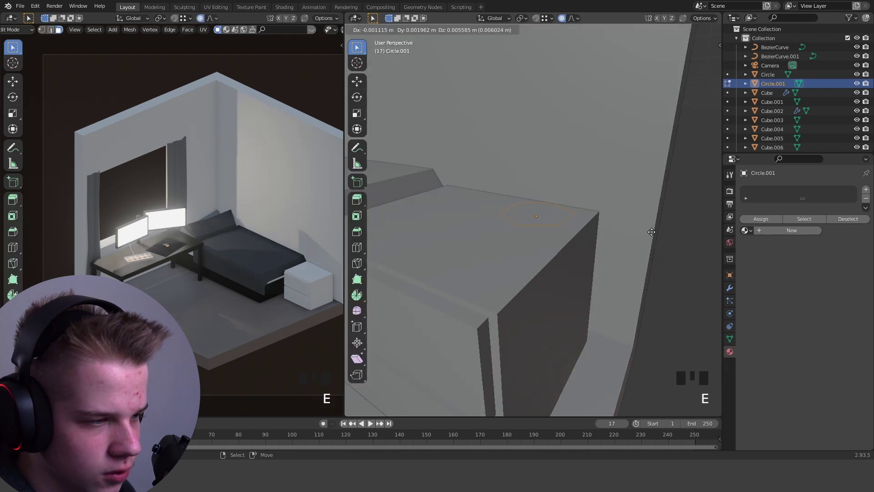
# Extrude the hexagon upward into a short ring forming the lamp base
pyautogui.press('e')
pyautogui.press('1')
pyautogui.press('e')
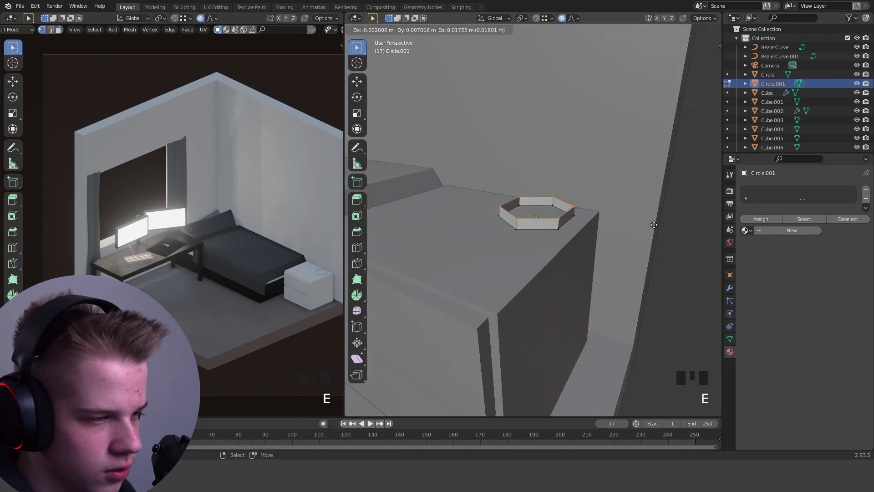
pyautogui.scroll(3)
pyautogui.press('e')
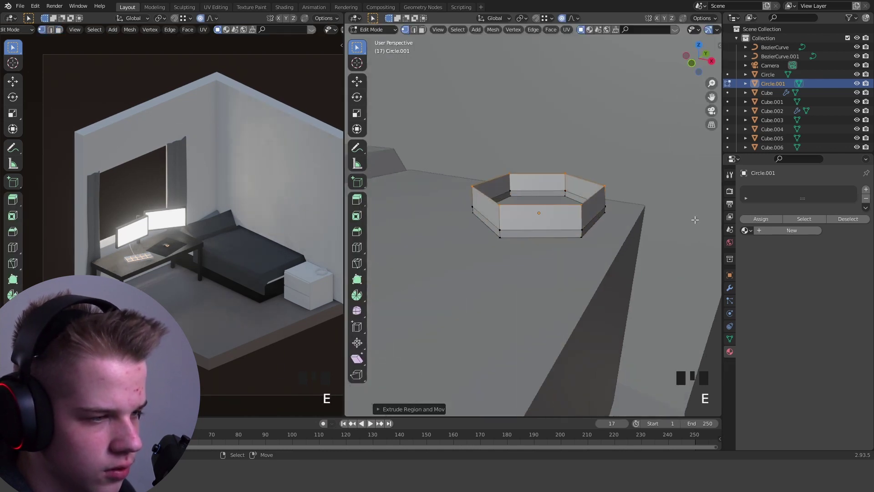
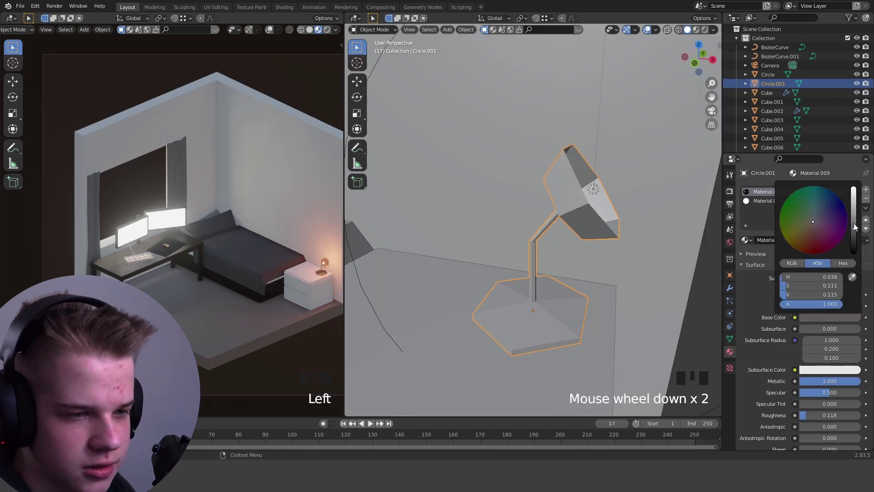
# Undo the stray edits and view the lamp straight from the front
pyautogui.moveTo(870, 193); pyautogui.dragTo(604, 260)
pyautogui.middleClick(604, 259)
pyautogui.press('Tab')
pyautogui.press('ctrl+z')
pyautogui.press('ctrl+z')
pyautogui.press('ctrl+z')
pyautogui.press('alt+a')
# Select the lamp's hexagonal base faces and scale them outward
pyautogui.moveTo(575, 256); pyautogui.dragTo(579, 304)
pyautogui.moveTo(578, 304); pyautogui.dragTo(631, 208)
pyautogui.scroll(-3)
pyautogui.moveTo(619, 214); pyautogui.dragTo(570, 193)
pyautogui.rightClick(570, 193)
pyautogui.scroll(-3)
pyautogui.press('s')
pyautogui.press('g')
# Finish the base edit and give the lamp's point light a warm orange colour
pyautogui.rightClick(534, 258)
pyautogui.press('Tab')
pyautogui.press('z')
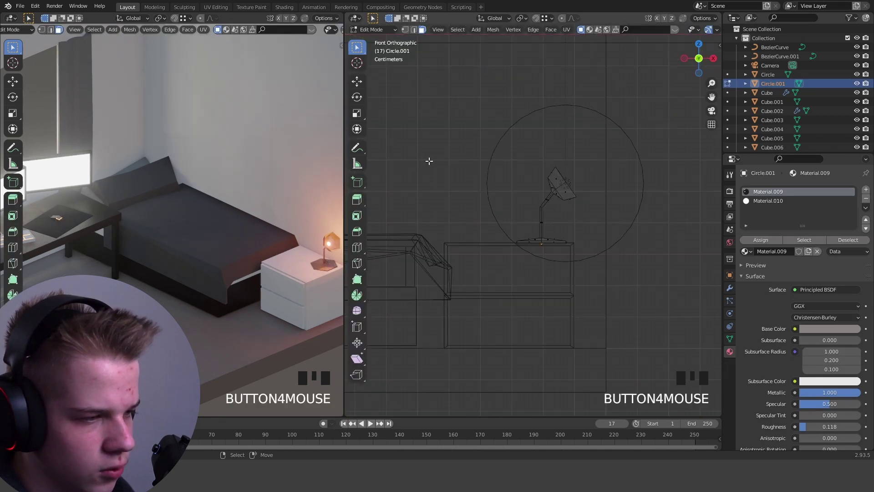
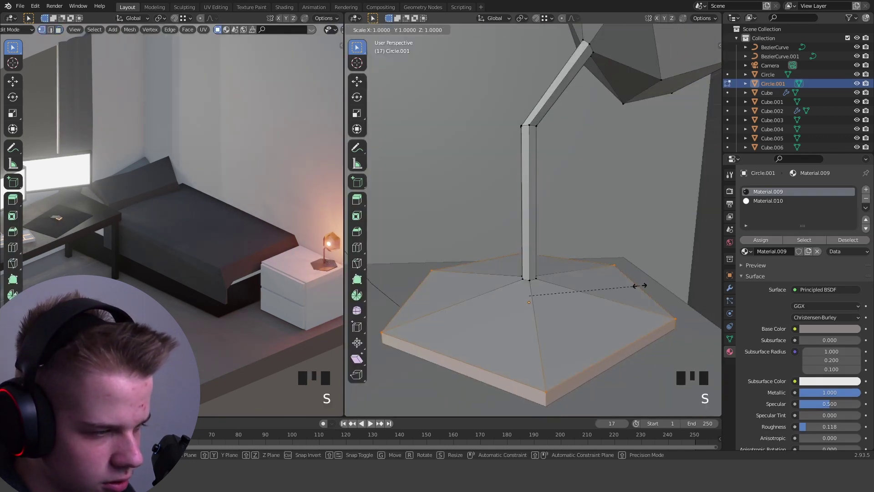
pyautogui.press('Tab')
pyautogui.scroll(-3)
pyautogui.press('z')
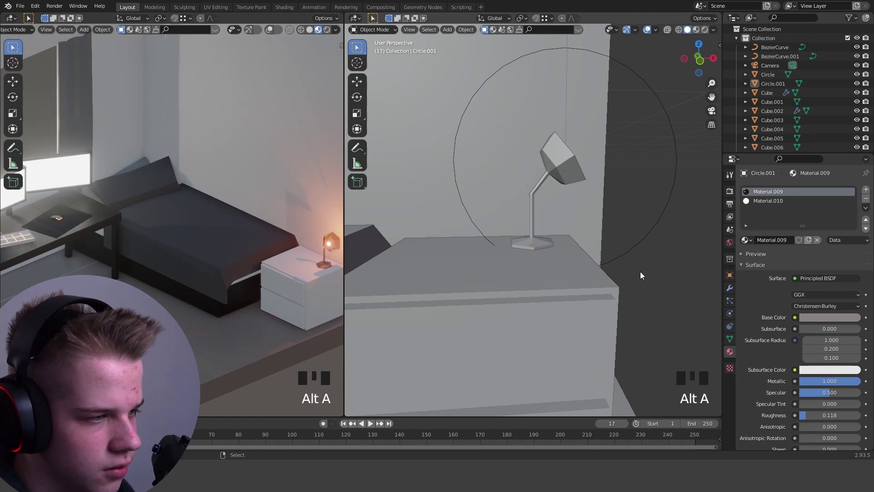
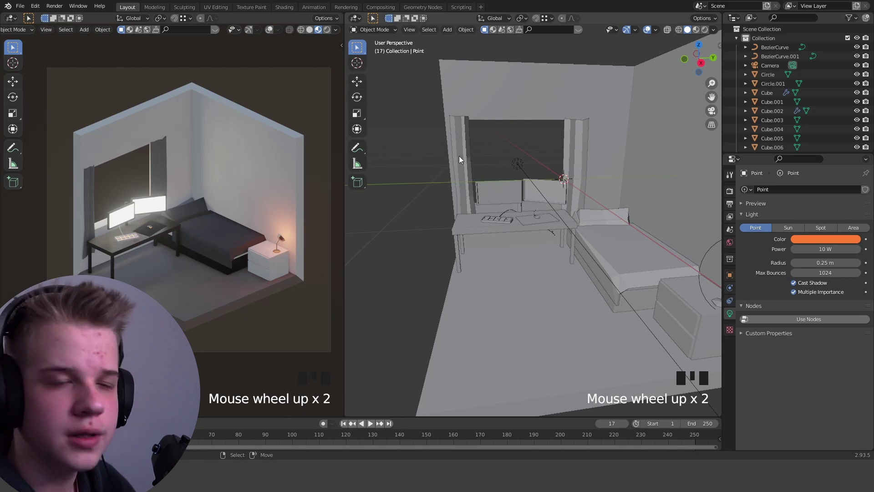
# Add a 6-vertex circle, rotate it upright and move it onto the wall beside the window
pyautogui.press('shift+a')
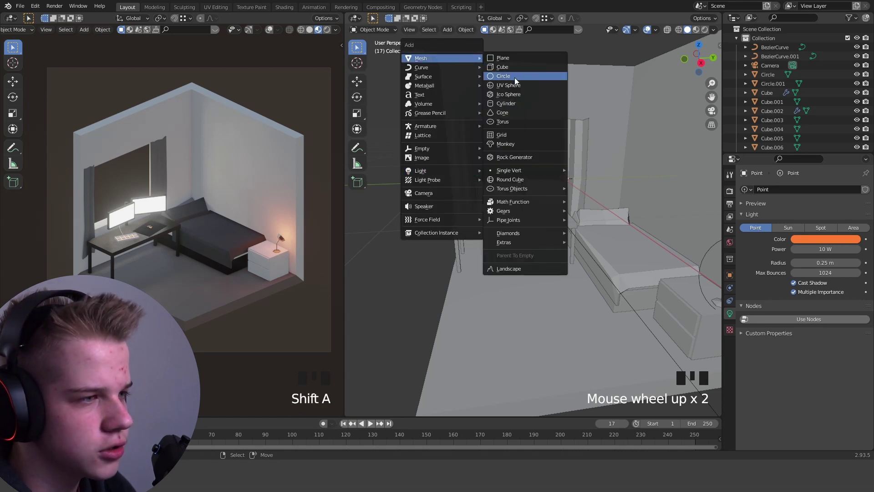
pyautogui.middleClick(669, 224)
pyautogui.press('r')
pyautogui.press('g')
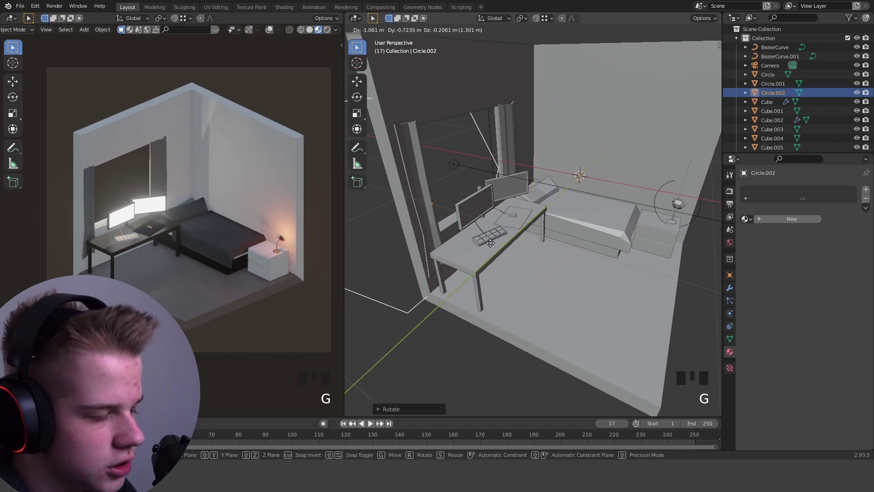
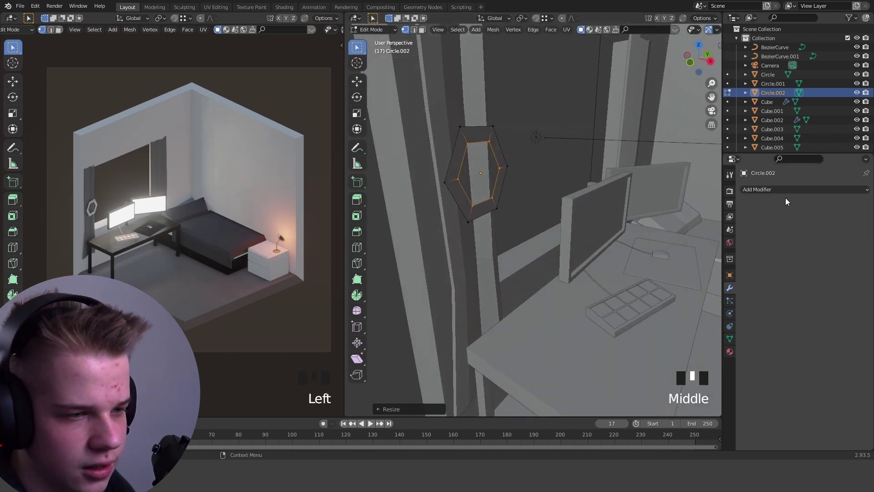
pyautogui.moveTo(789, 193); pyautogui.dragTo(743, 284)
# Inset the hexagon into a ring, delete its centre, solidify it and assign a white emission material
pyautogui.press('Tab')
pyautogui.press('Tab')
pyautogui.click(633, 250)
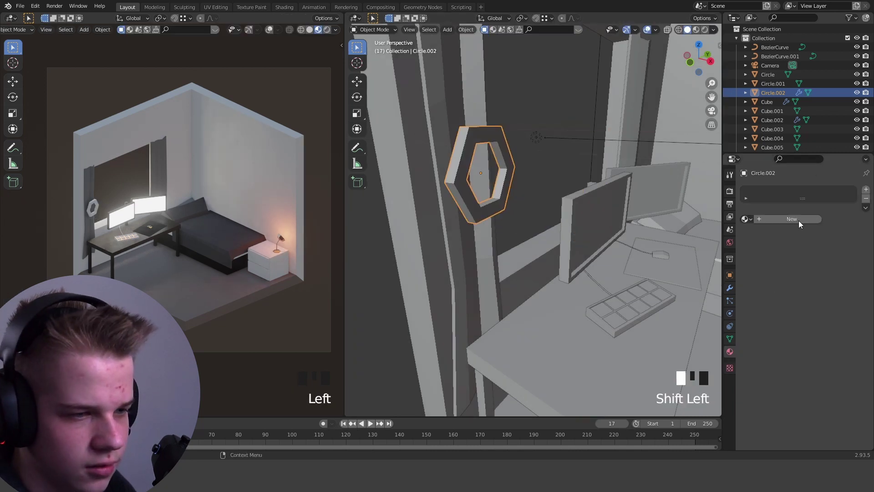
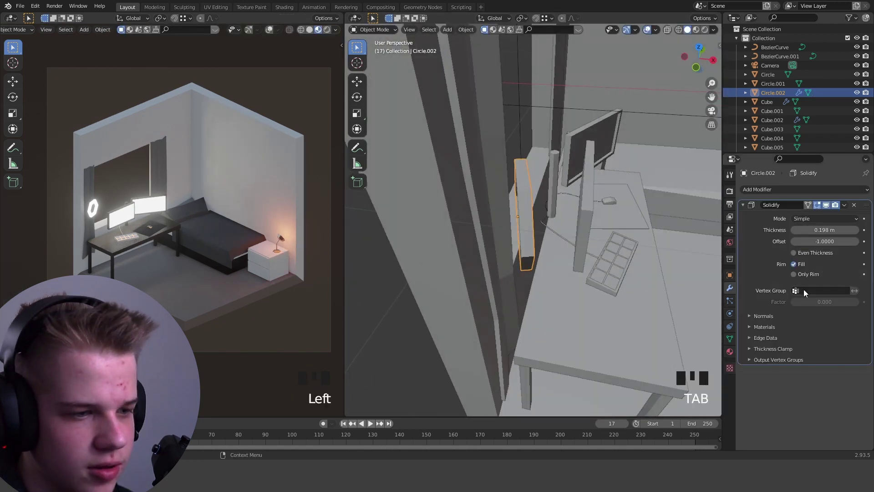
pyautogui.moveTo(731, 358); pyautogui.dragTo(732, 359)
pyautogui.moveTo(867, 191); pyautogui.dragTo(735, 290)
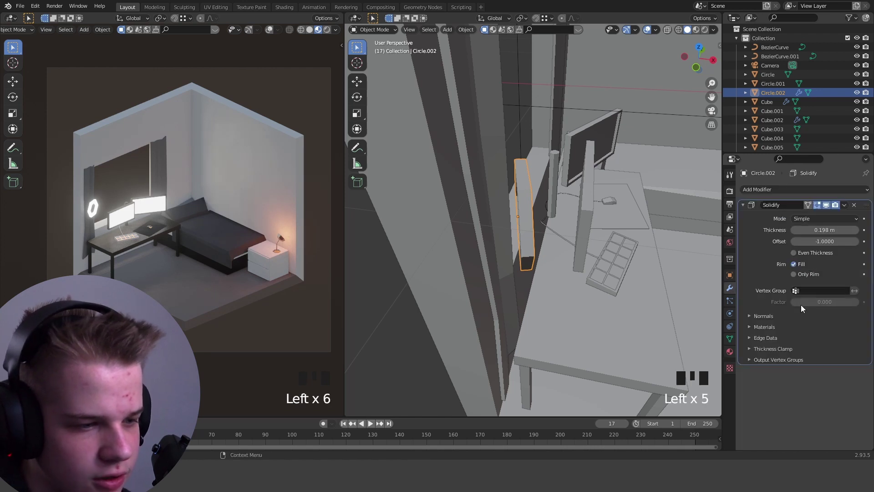
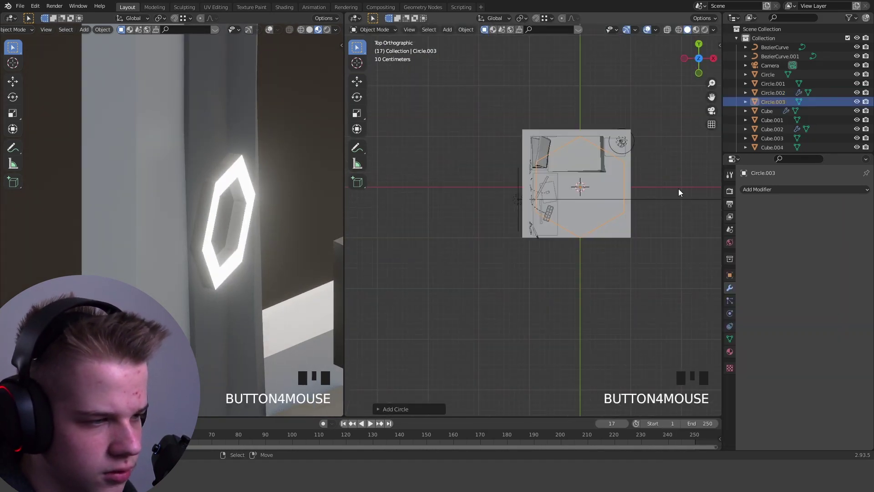
# Scale and position a new square plane outside the room
pyautogui.press('s')
pyautogui.press('g')
pyautogui.scroll(3)
pyautogui.scroll(-3)
pyautogui.moveTo(246, 257); pyautogui.dragTo(667, 277)
# Add a Copy Rotation object constraint to the plane and open its Target dropdown
pyautogui.click(730, 192)
pyautogui.scroll(-3)
pyautogui.moveTo(757, 394); pyautogui.dragTo(831, 382)
pyautogui.scroll(-3)
pyautogui.scroll(-3)
pyautogui.press('z')
pyautogui.press('z')
pyautogui.middleClick(637, 276)
# Bring up the Add menu again and look at the scene from directly above
pyautogui.press('shift+a')
pyautogui.press('shift+a')
pyautogui.scroll(-3)
pyautogui.moveTo(615, 239); pyautogui.dragTo(550, 227)
pyautogui.scroll(3)
pyautogui.press('g')
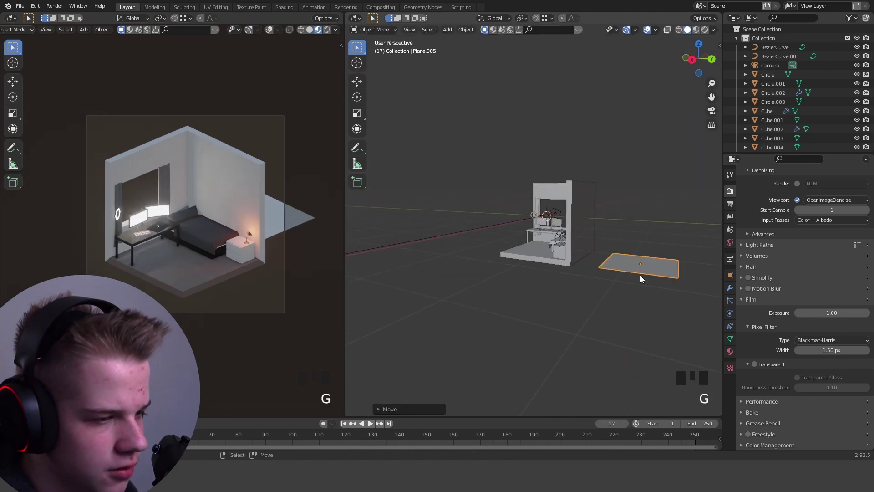
pyautogui.press('g')
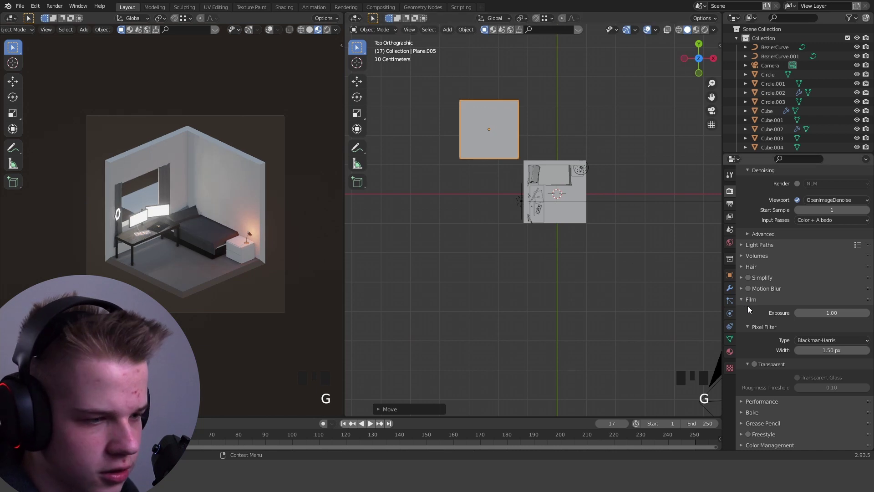